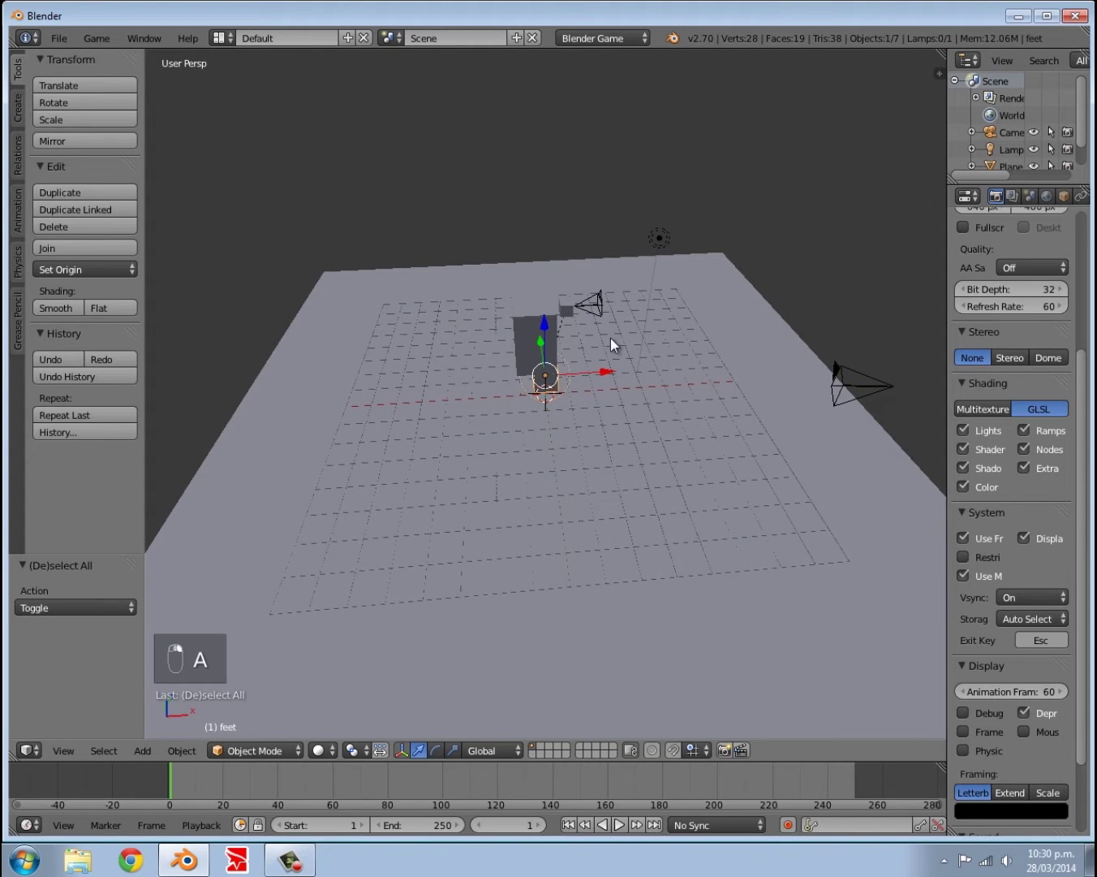
Step: Move the small scope camera onto the player's head and look through it
{"action": "left_click_drag", "start_coordinate": [585, 306], "coordinate": [610, 317]}
{"action": "middle_click", "coordinate": [607, 315]}
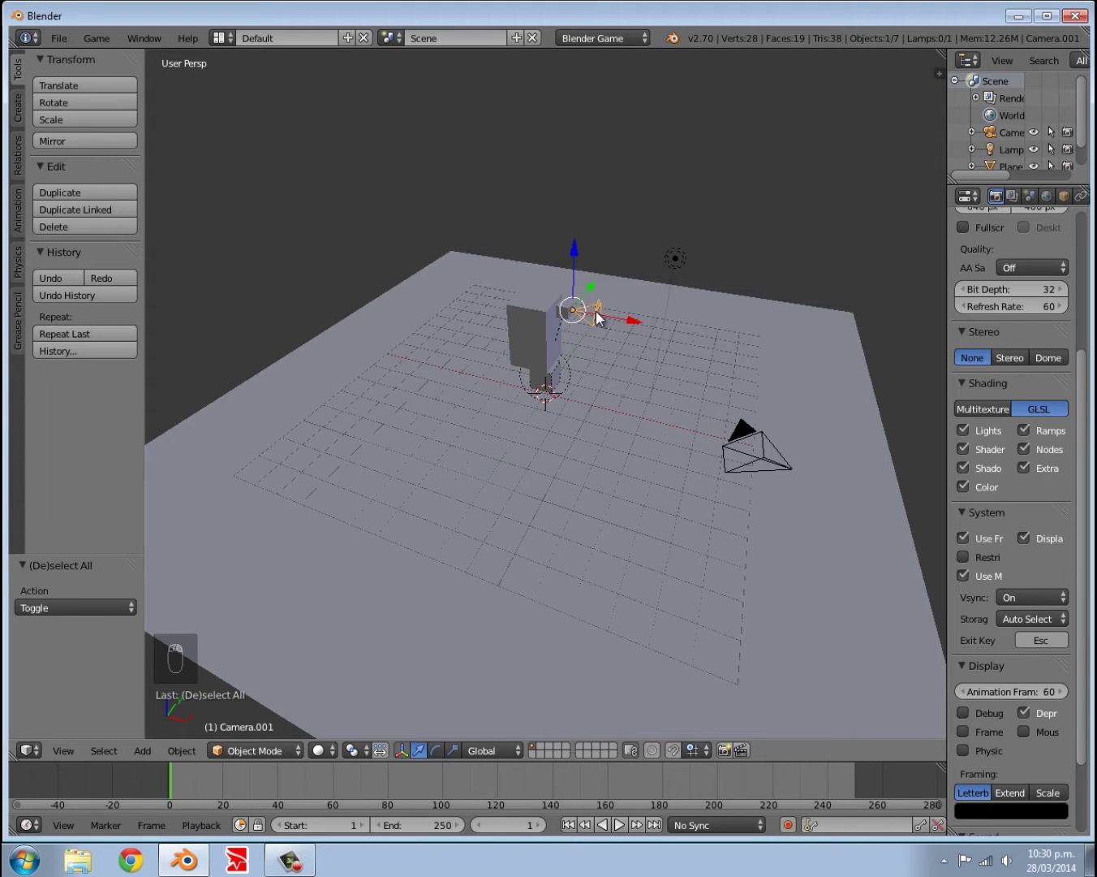
{"action": "key", "text": "ctrl+KP_0"}
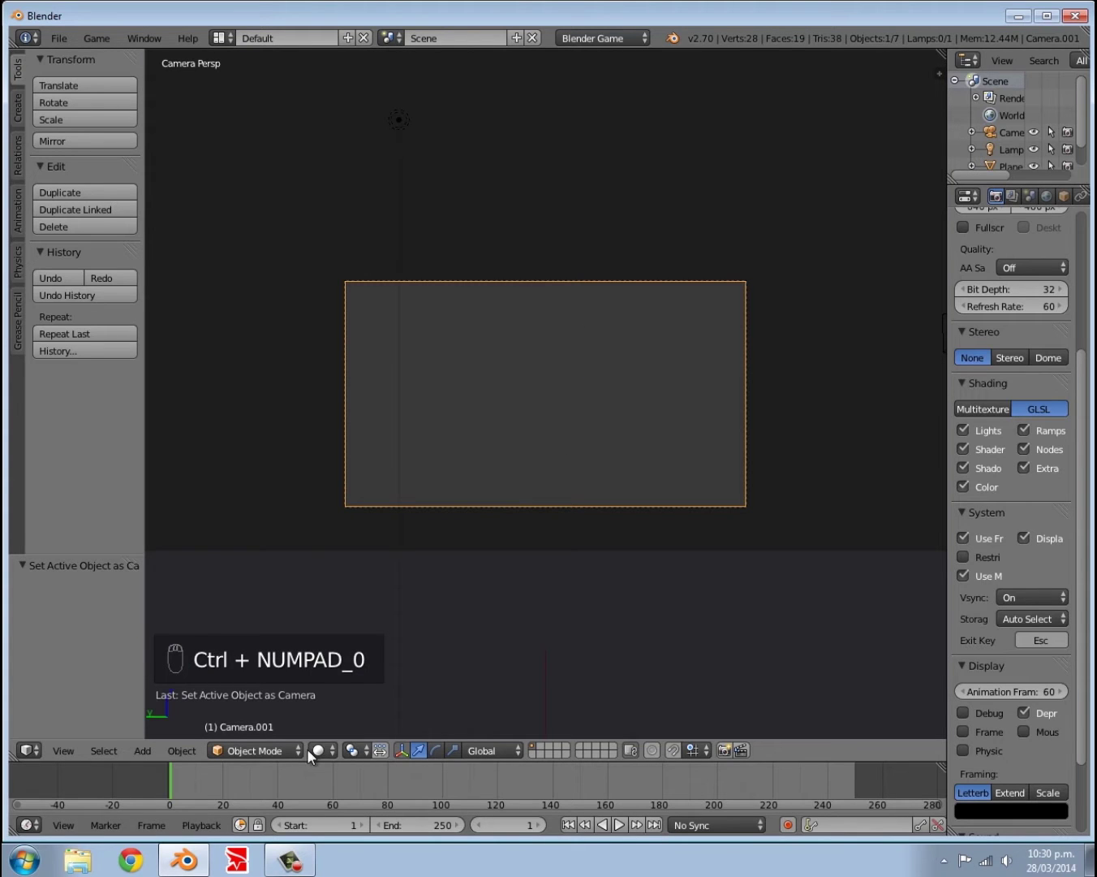
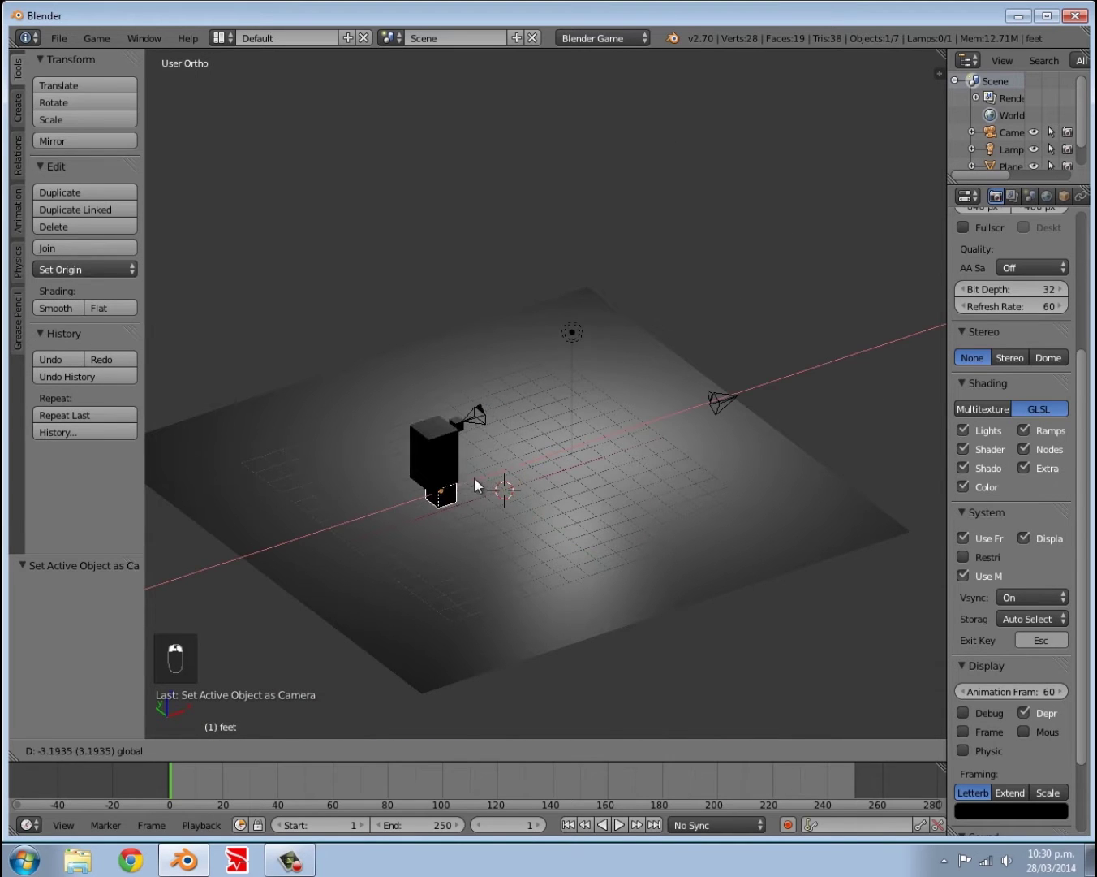
Step: Select the far camera and rename it to 'record' in Object properties
{"action": "key", "text": "s"}
{"action": "left_click_drag", "start_coordinate": [480, 533], "coordinate": [539, 444]}
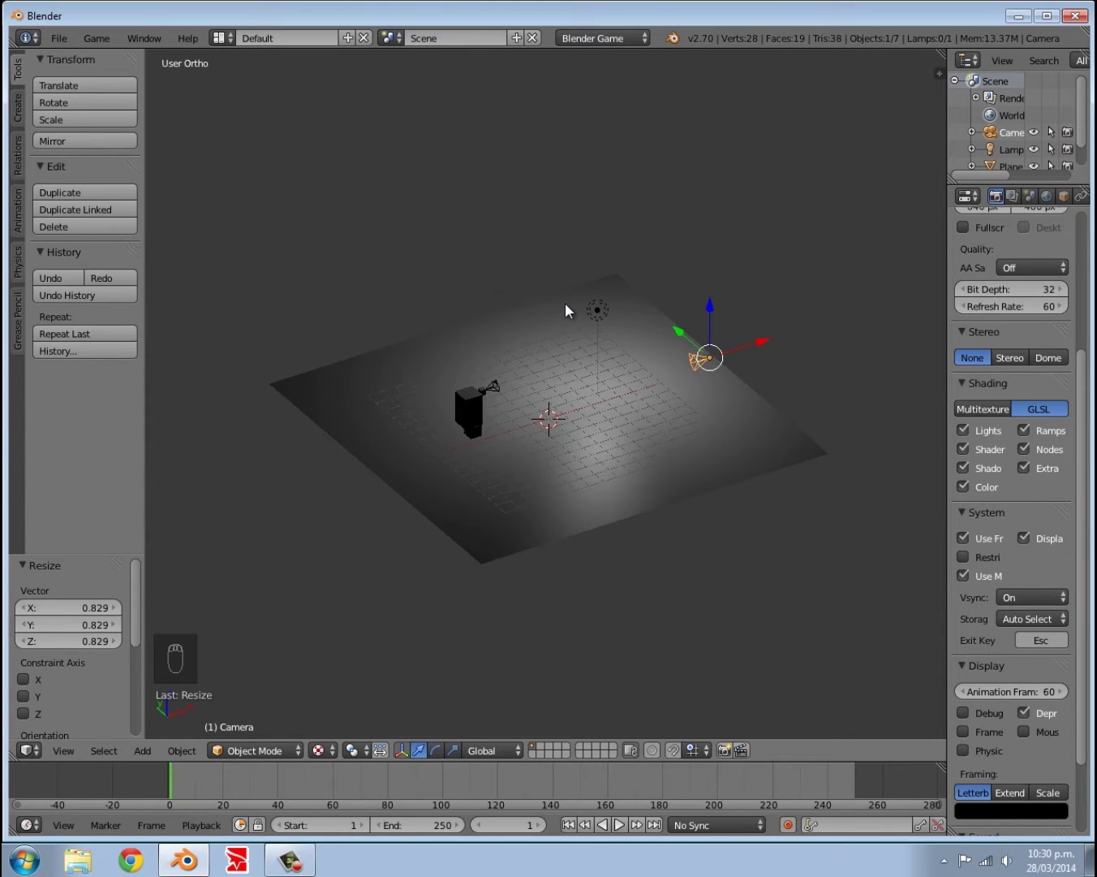
{"action": "left_click_drag", "start_coordinate": [1007, 222], "coordinate": [1081, 200]}
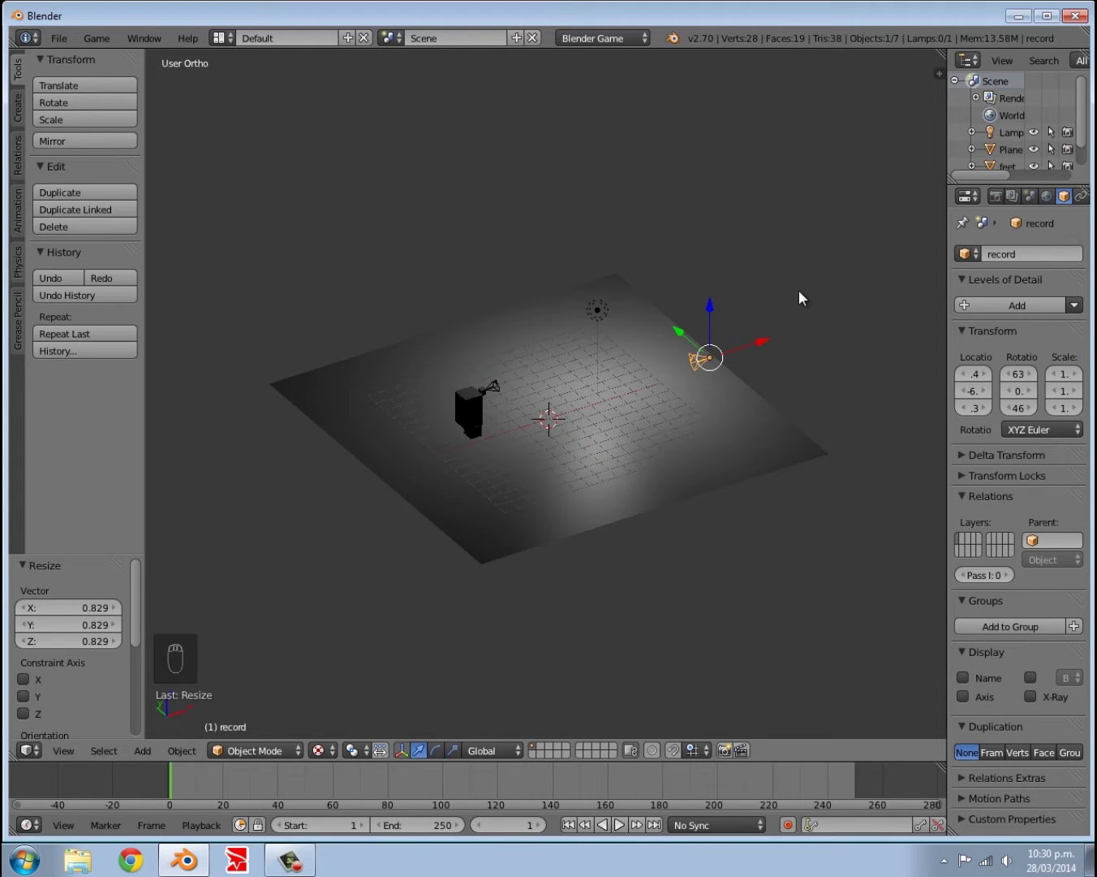
Step: Add a plane, raise it along Z and rotate it 90 degrees about Y to stand upright
{"action": "key", "text": "shift+a"}
{"action": "key", "text": "g"}
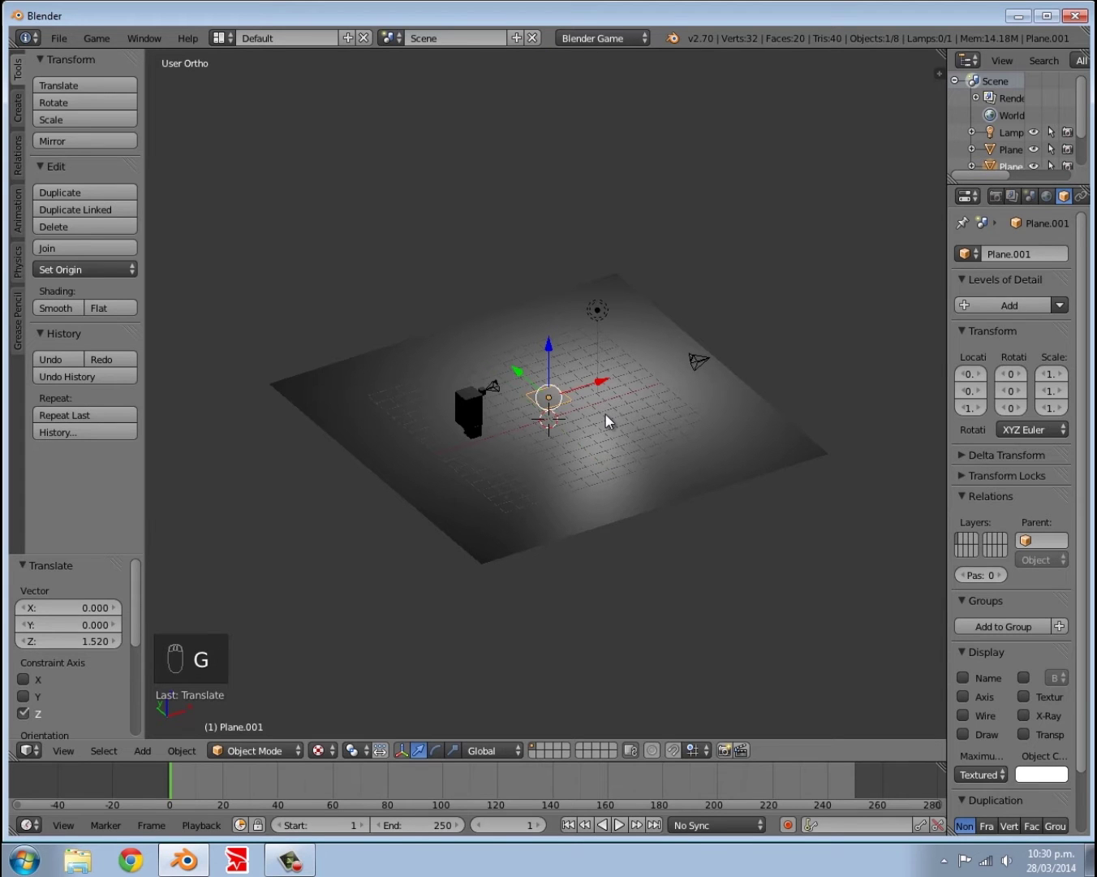
{"action": "key", "text": "r"}
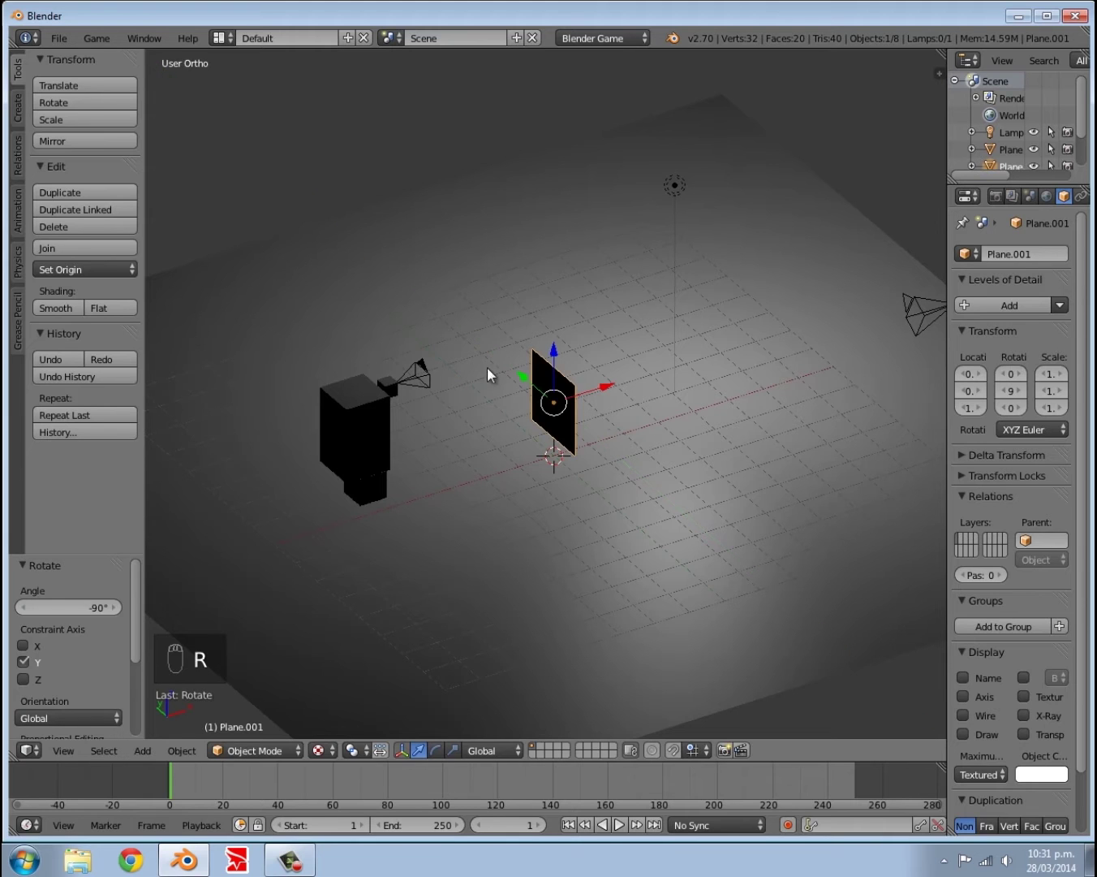
Step: Name the plane 'display', move it along X beside the player and scale it up
{"action": "left_click_drag", "start_coordinate": [656, 421], "coordinate": [531, 443]}
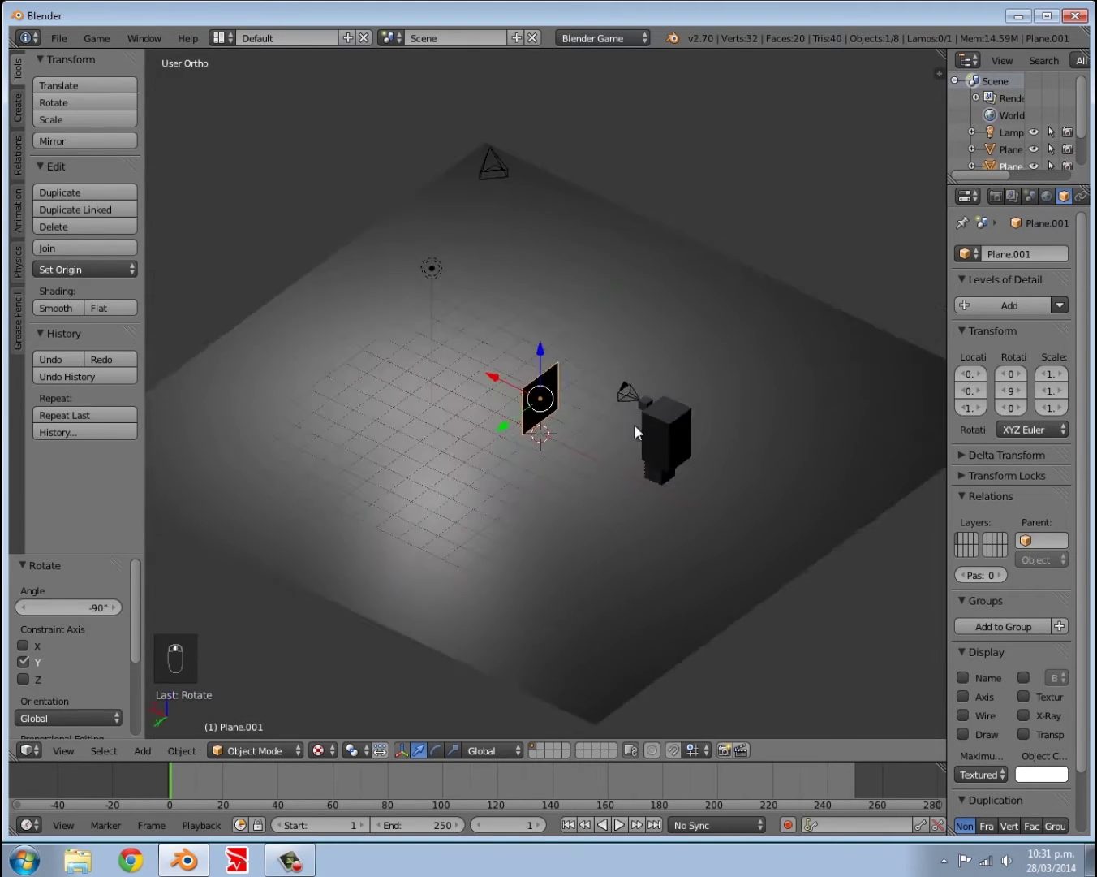
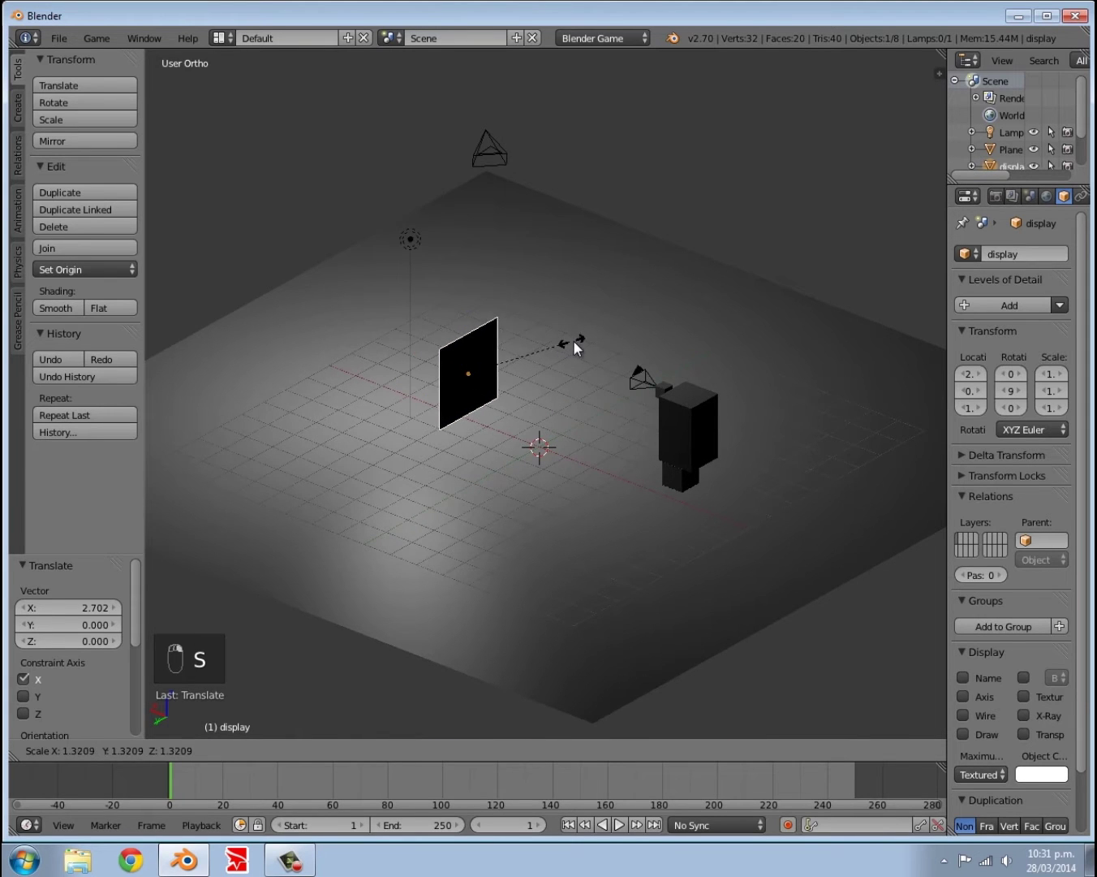
{"action": "left_click", "coordinate": [586, 347]}
{"action": "left_click_drag", "start_coordinate": [578, 356], "coordinate": [578, 344]}
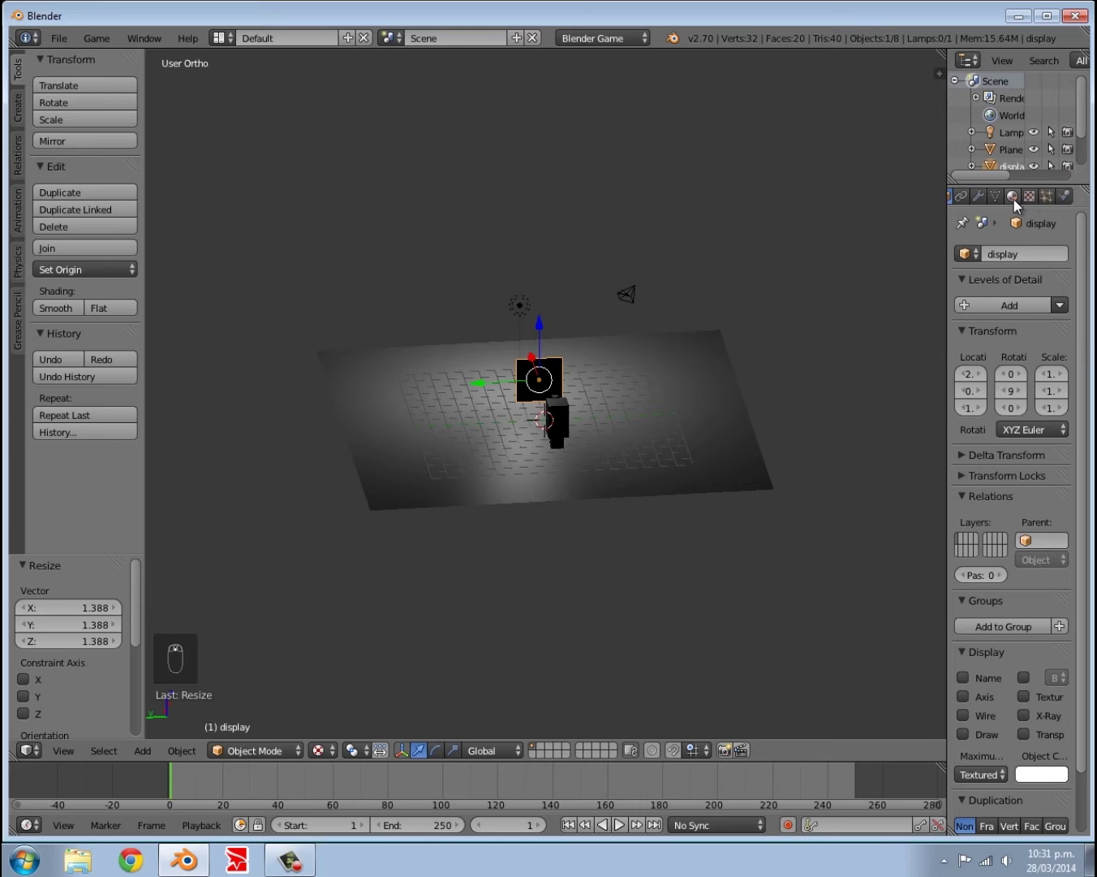
Step: Create a new material and a new texture for the display plane
{"action": "middle_click", "coordinate": [1008, 316]}
{"action": "middle_click", "coordinate": [978, 310]}
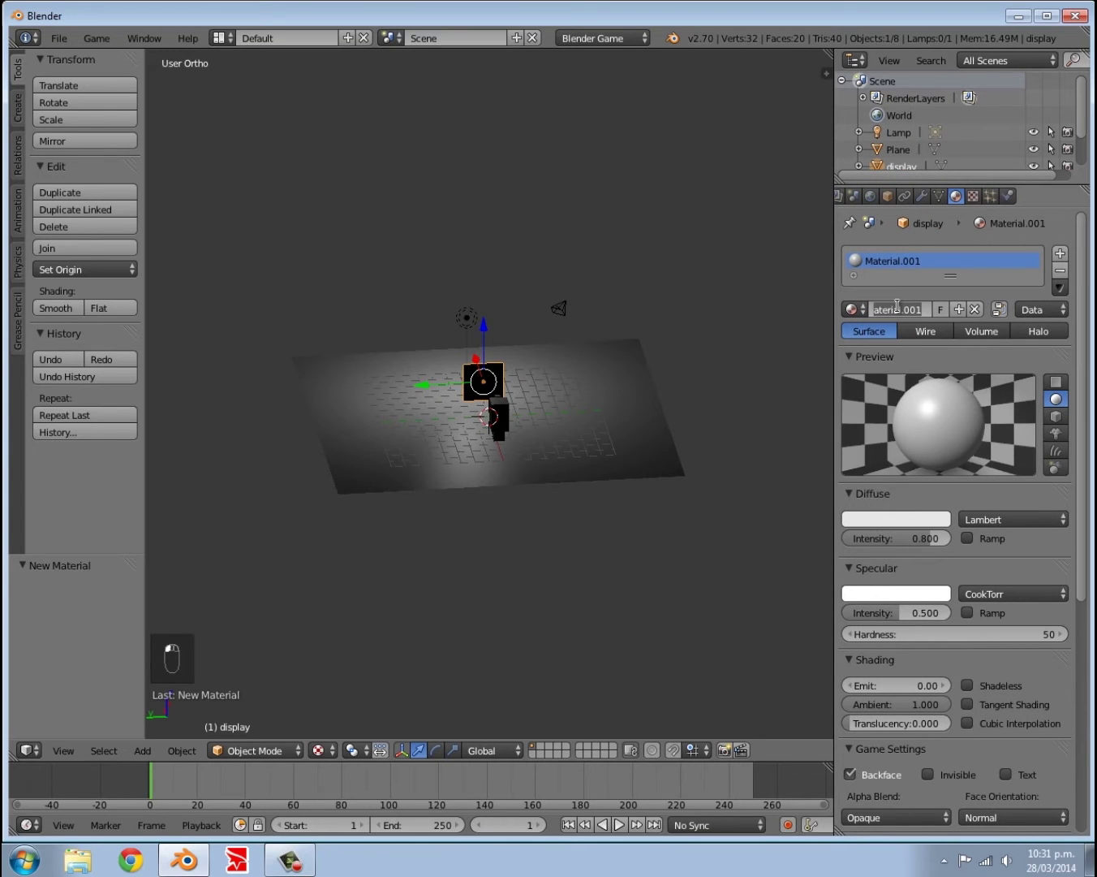
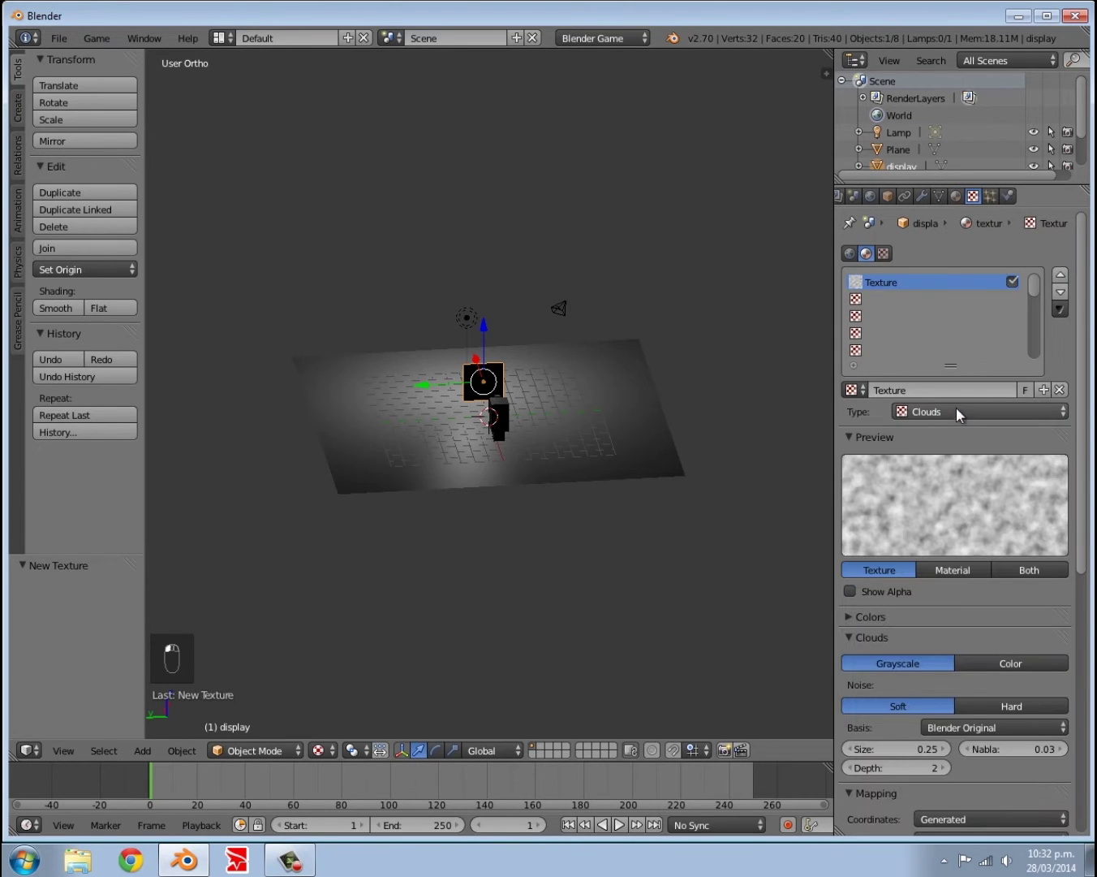
Step: Set the texture to Image, load BarkDecidious0107_S.jpg and map it by UV coordinates
{"action": "left_click_drag", "start_coordinate": [954, 519], "coordinate": [947, 589]}
{"action": "left_click_drag", "start_coordinate": [948, 590], "coordinate": [992, 512]}
{"action": "left_click_drag", "start_coordinate": [992, 512], "coordinate": [1005, 499]}
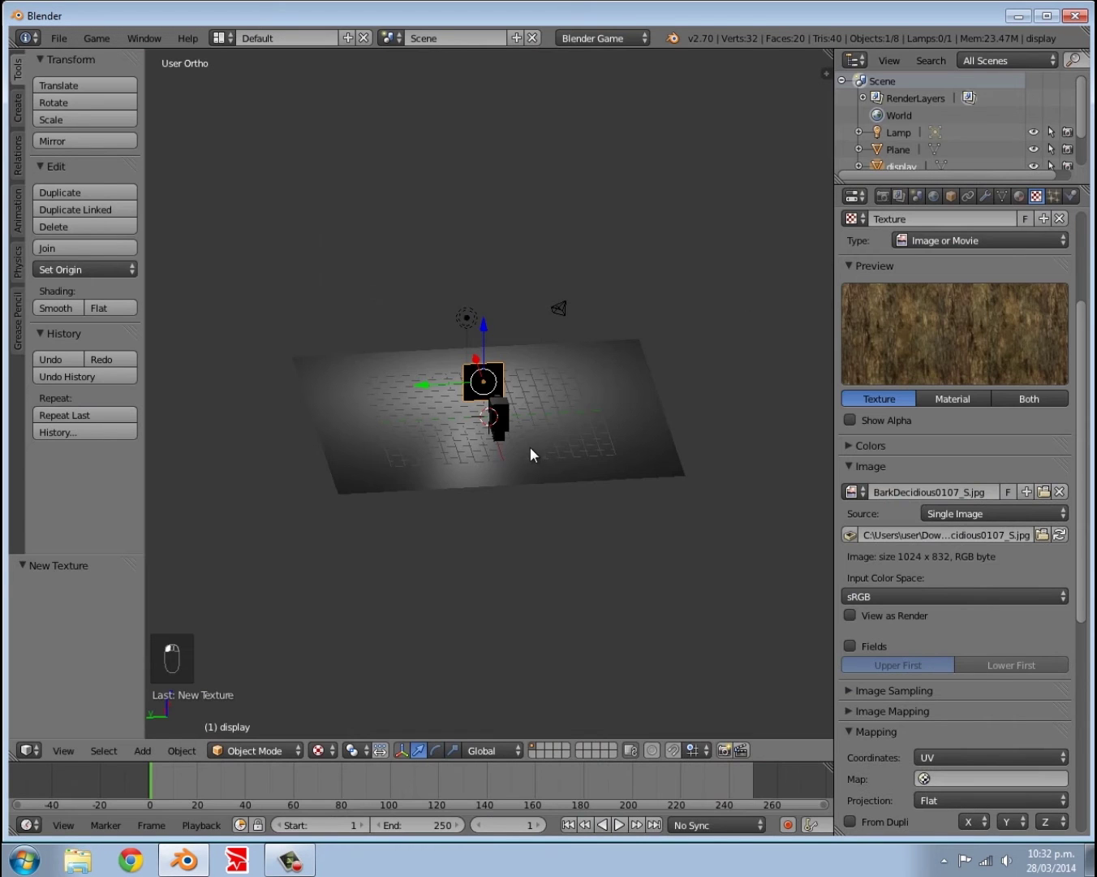
{"action": "middle_click", "coordinate": [555, 465]}
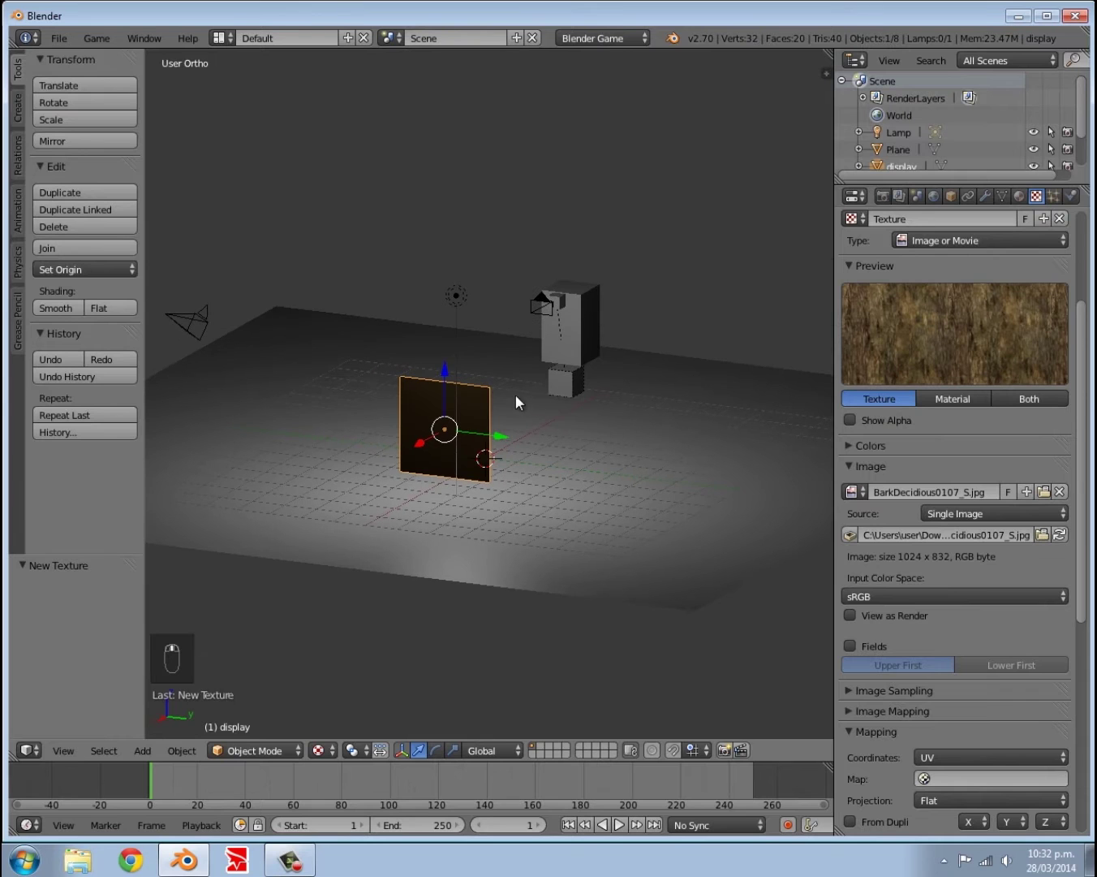
Step: Unwrap the whole display mesh in Edit Mode so the bark texture appears on it
{"action": "key", "text": "Tab"}
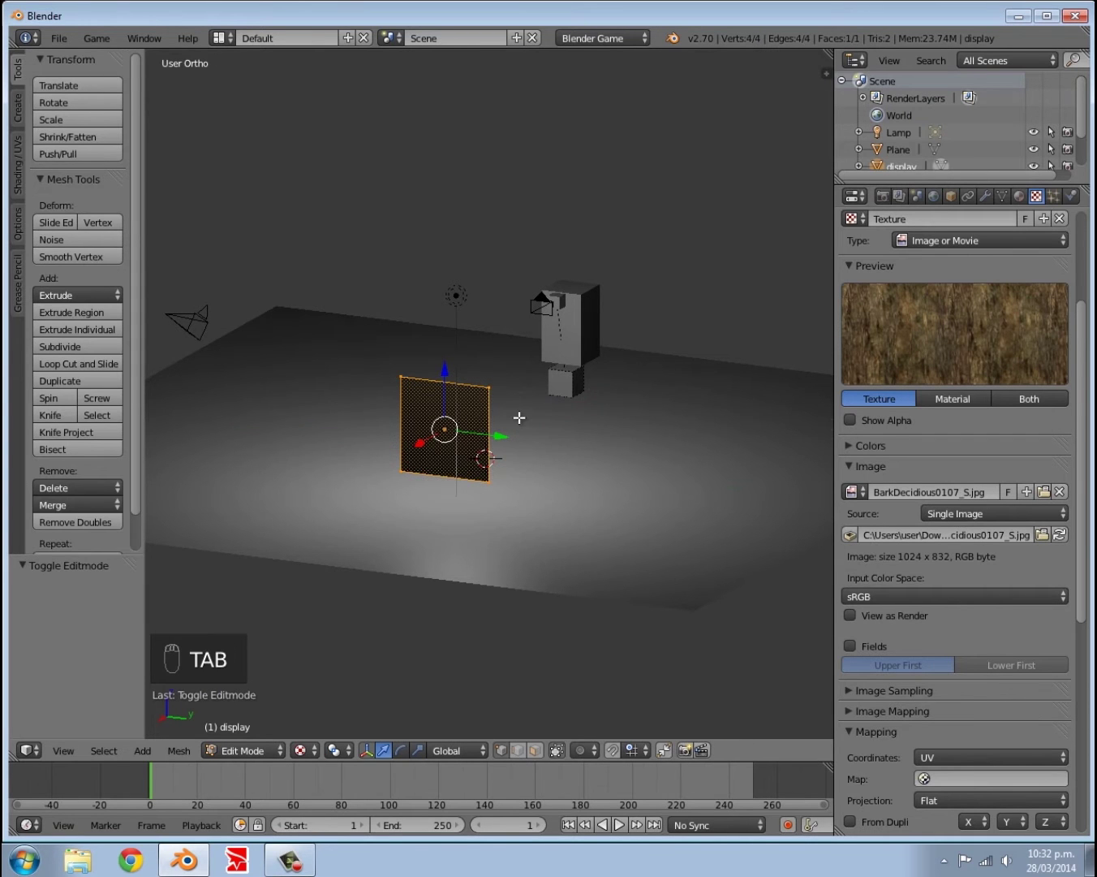
{"action": "key", "text": "u"}
{"action": "key", "text": "Tab"}
{"action": "middle_click", "coordinate": [503, 469]}
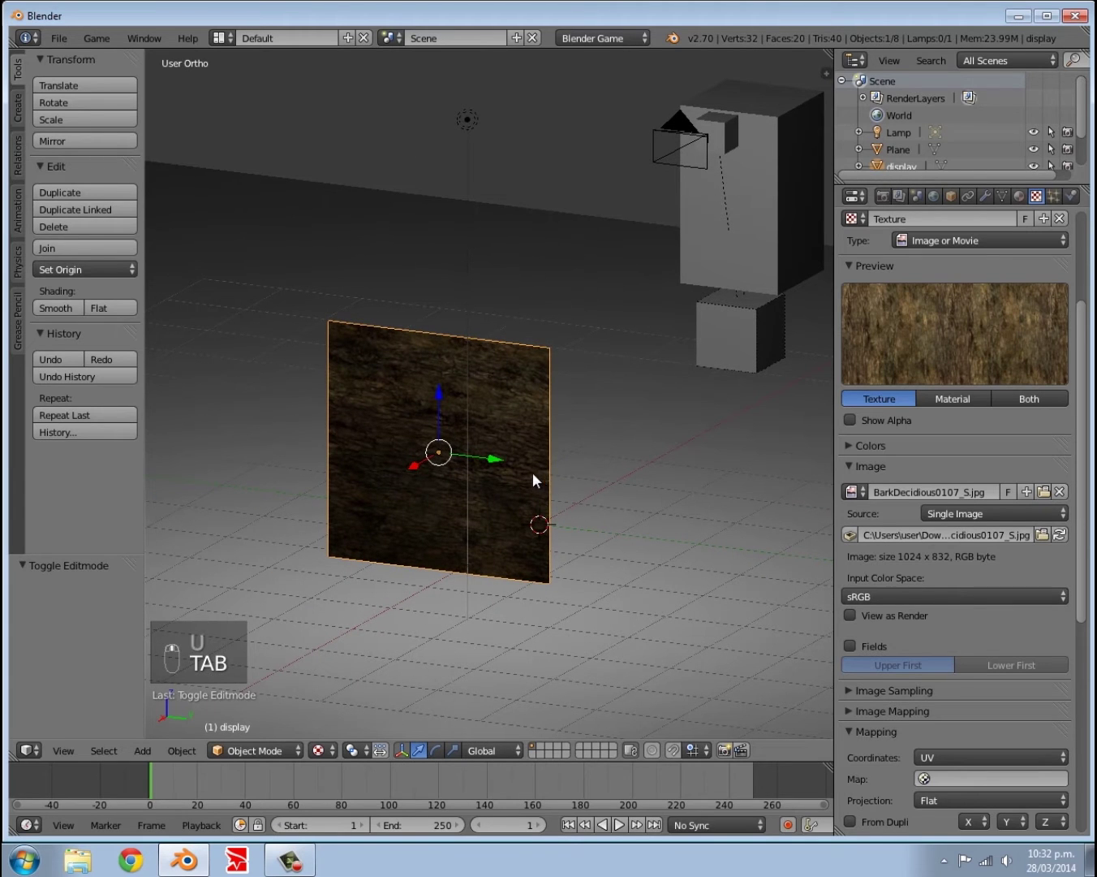
Step: Rotate the display 90 degrees about X, rescale it and move it -4.1 along X
{"action": "key", "text": "r"}
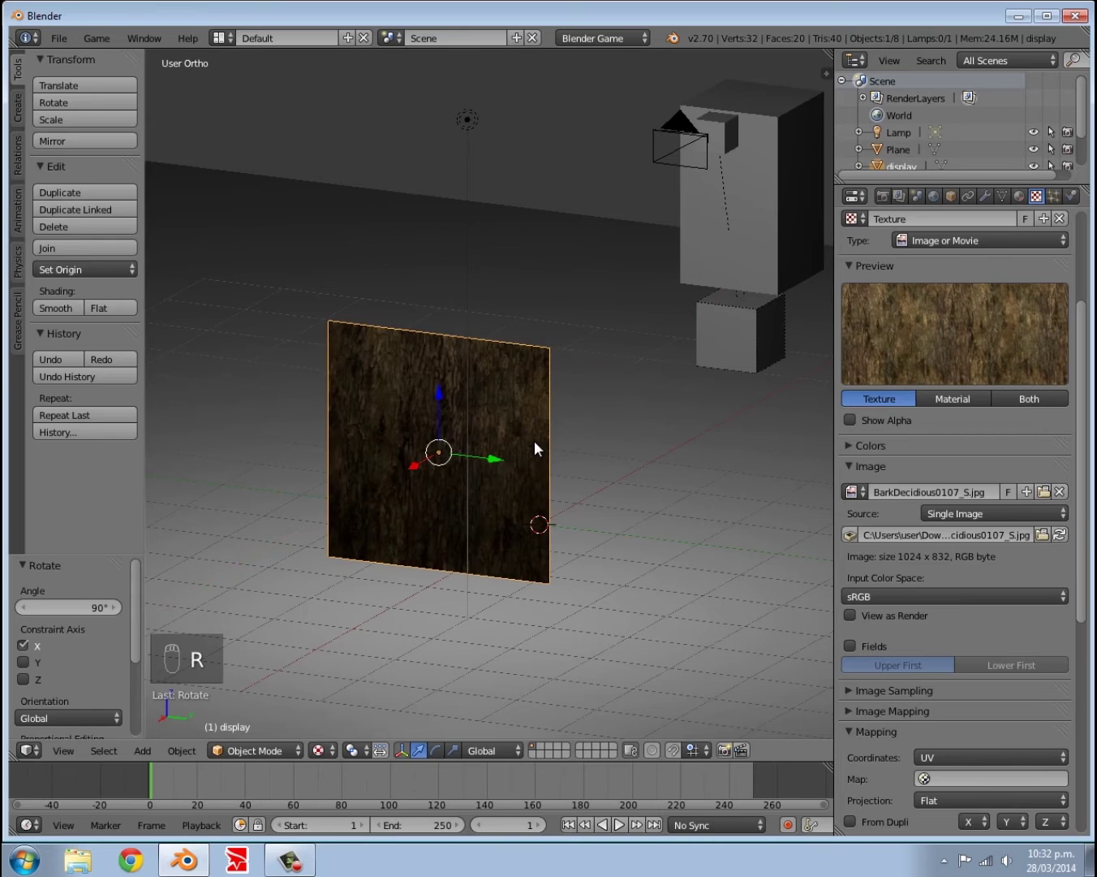
{"action": "key", "text": "Tab"}
{"action": "key", "text": "Tab"}
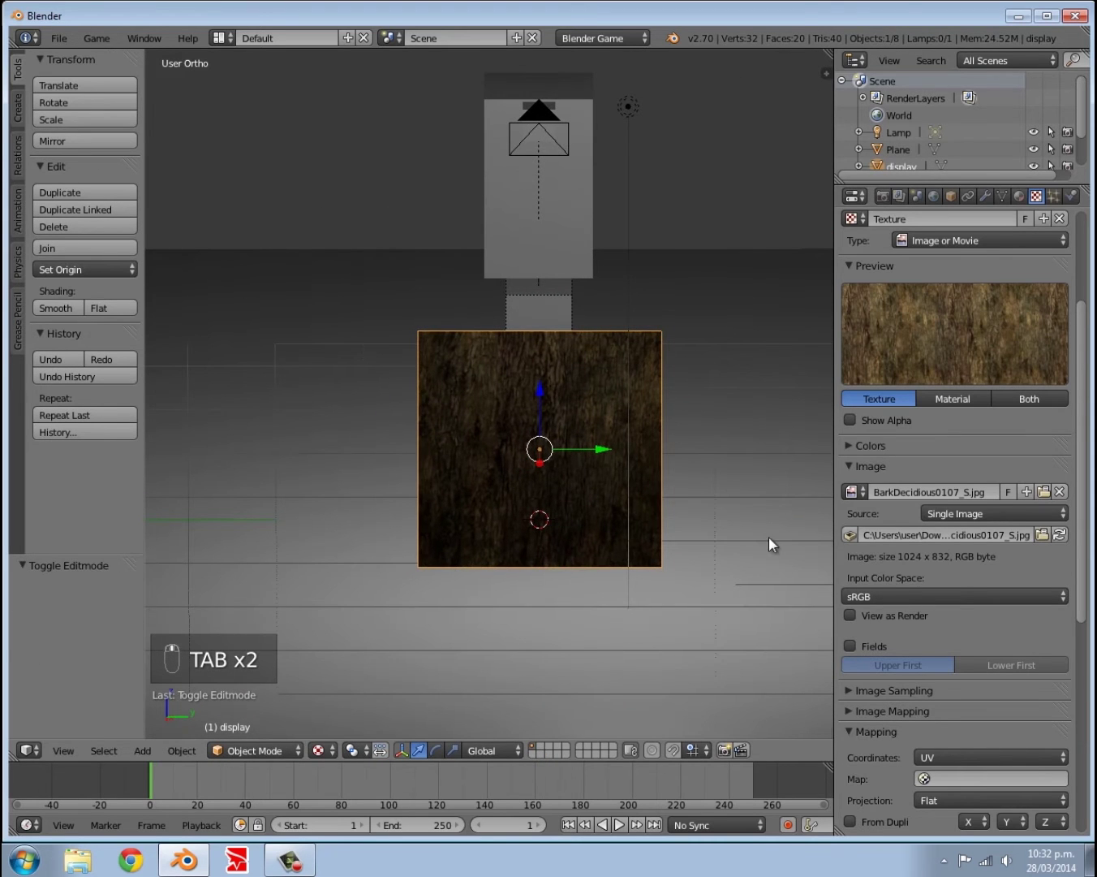
{"action": "key", "text": "s"}
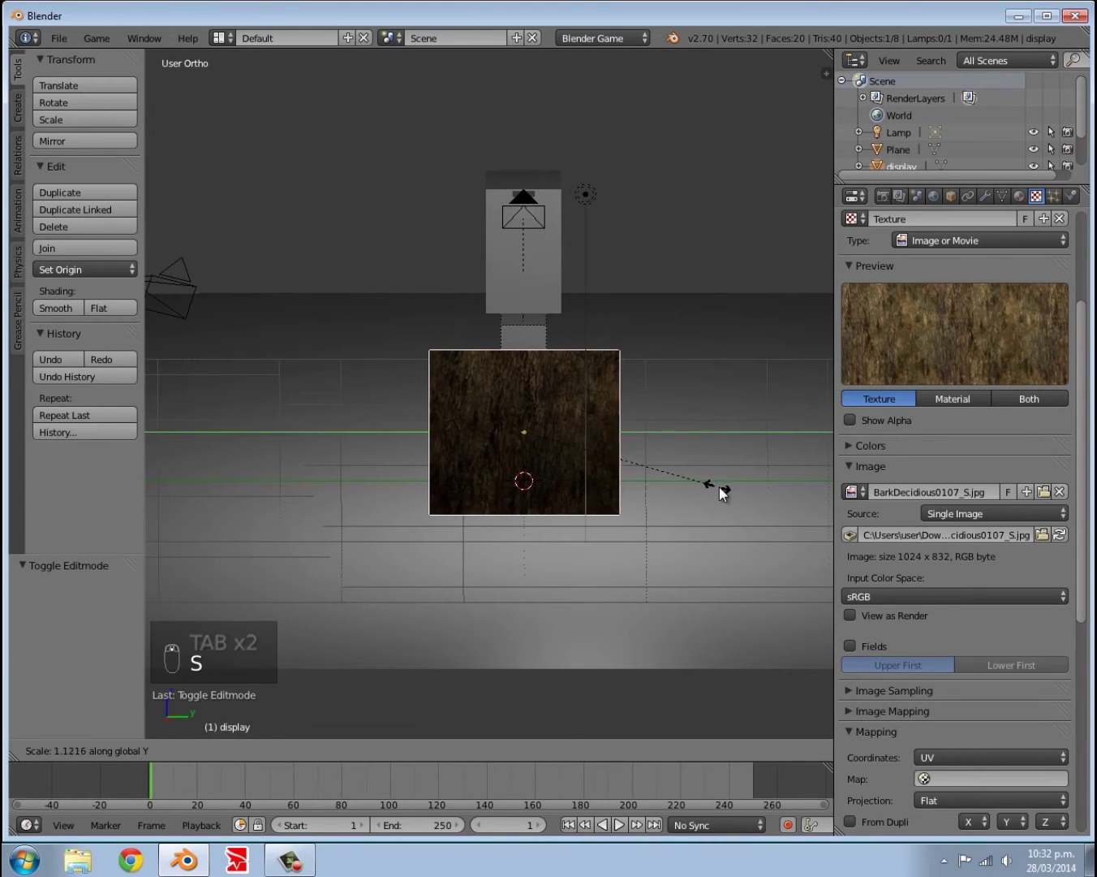
{"action": "key", "text": "a"}
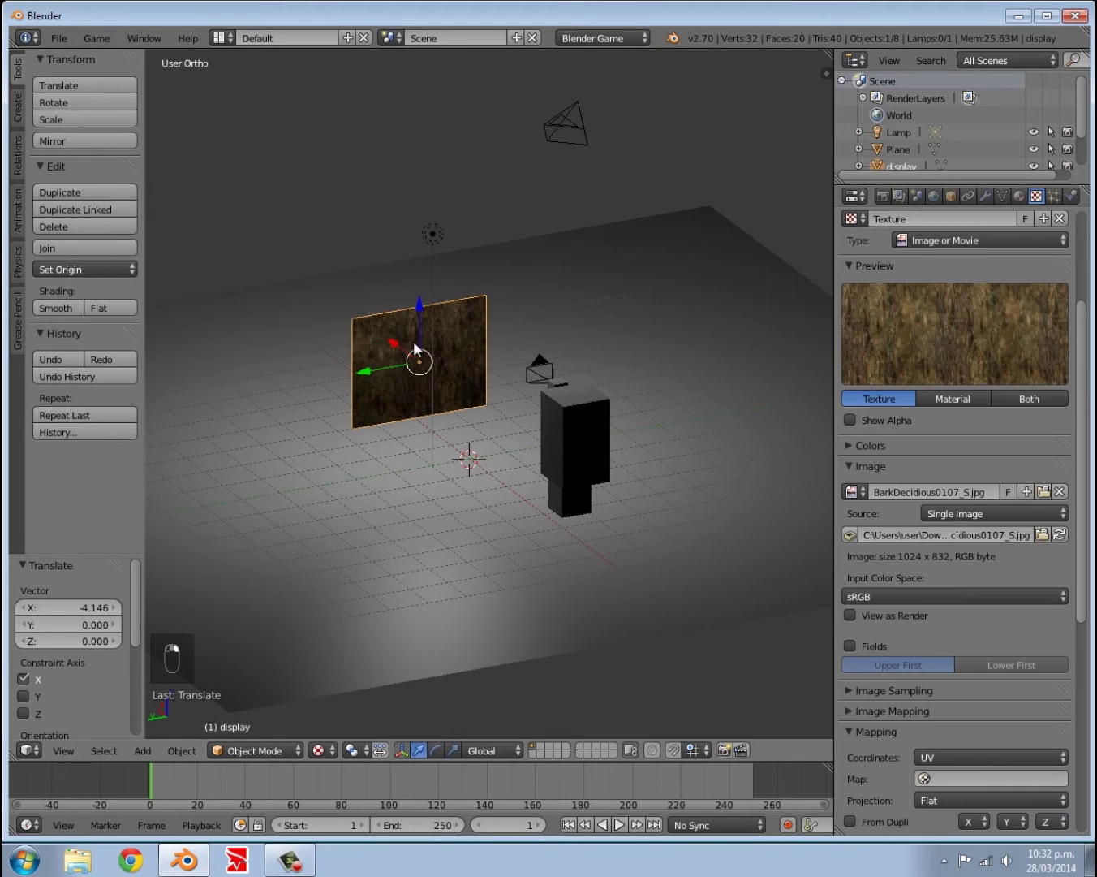
{"action": "left_click_drag", "start_coordinate": [625, 254], "coordinate": [581, 144]}
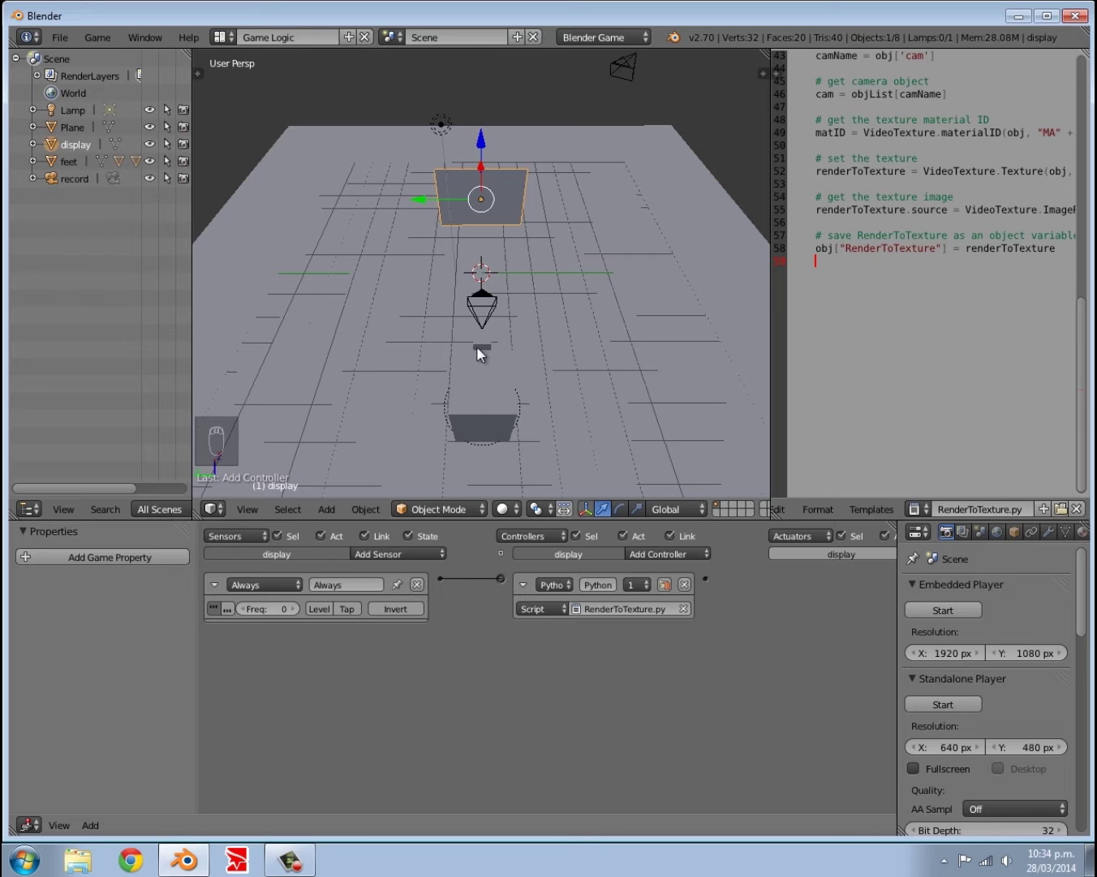
Step: Add 'material' and 'cam' game properties to the display, link its sensor, and rename its material 'texture'
{"action": "left_click_drag", "start_coordinate": [500, 216], "coordinate": [594, 166]}
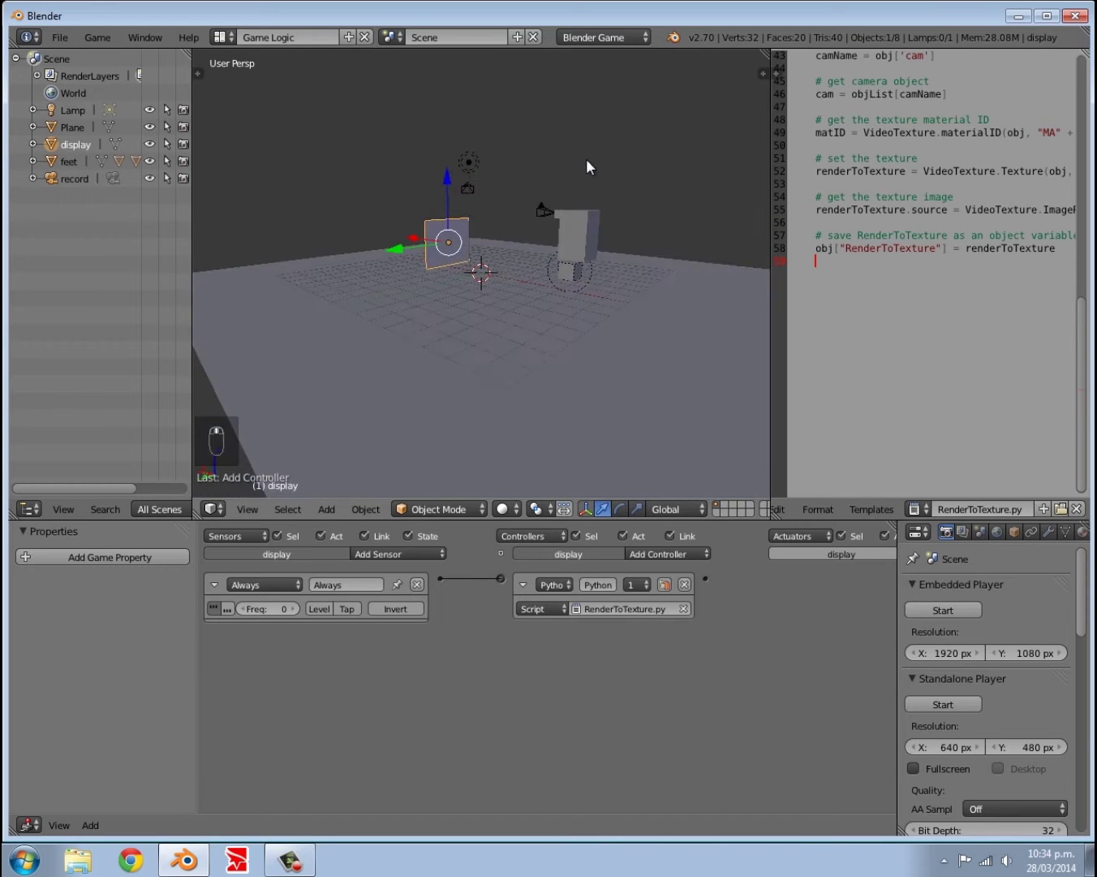
{"action": "key", "text": "alt+z"}
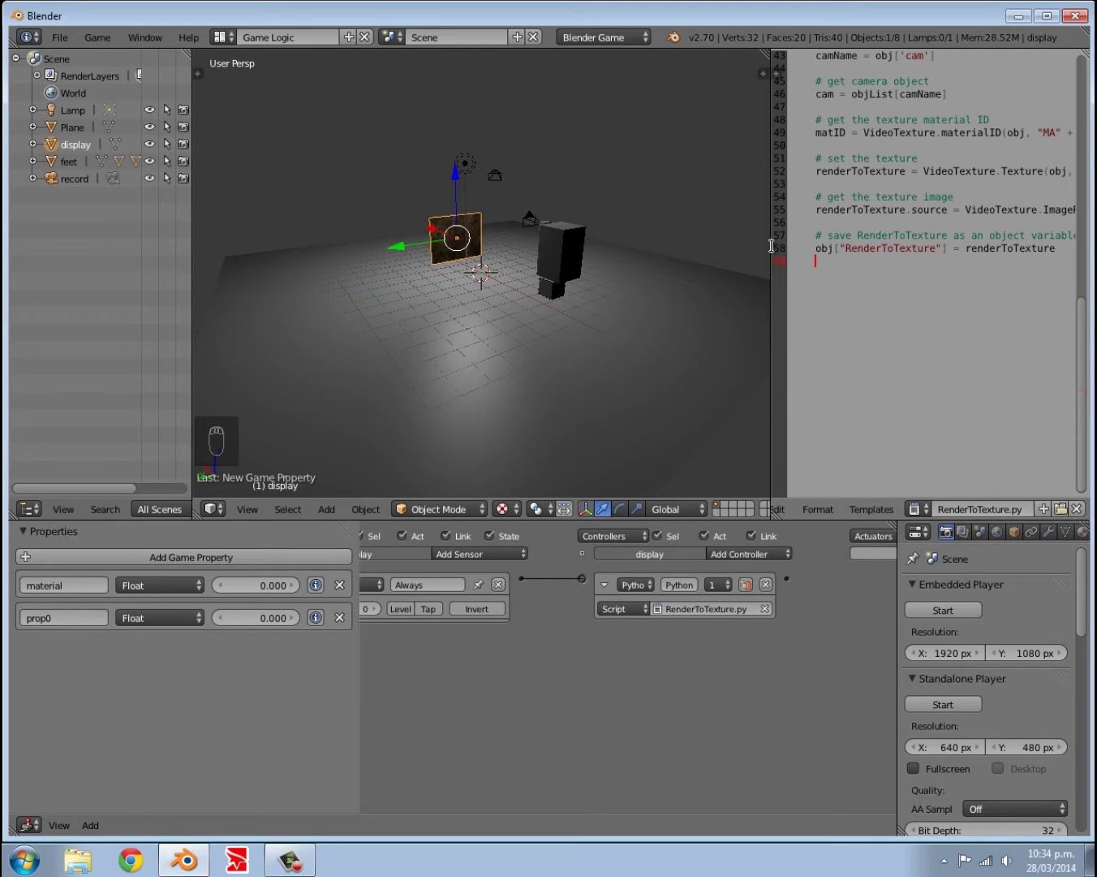
{"action": "left_click_drag", "start_coordinate": [960, 124], "coordinate": [304, 357]}
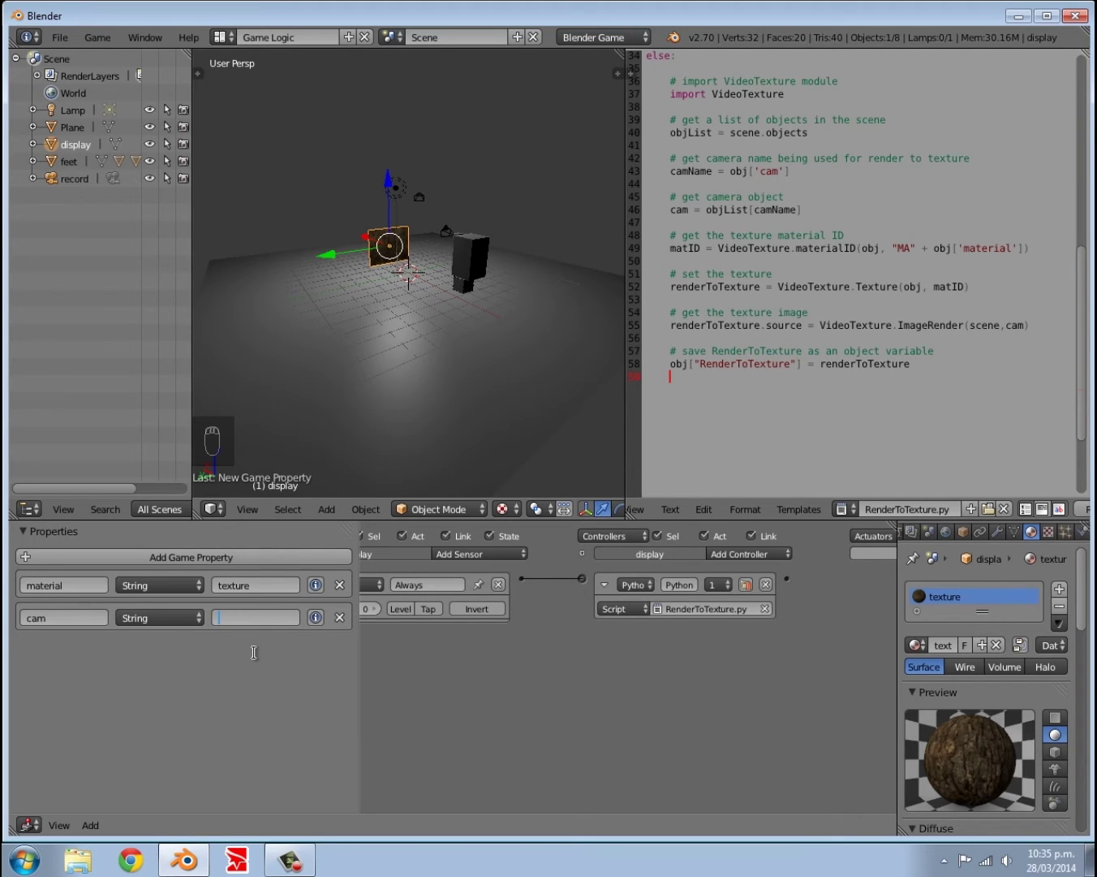
{"action": "left_click_drag", "start_coordinate": [427, 250], "coordinate": [445, 143]}
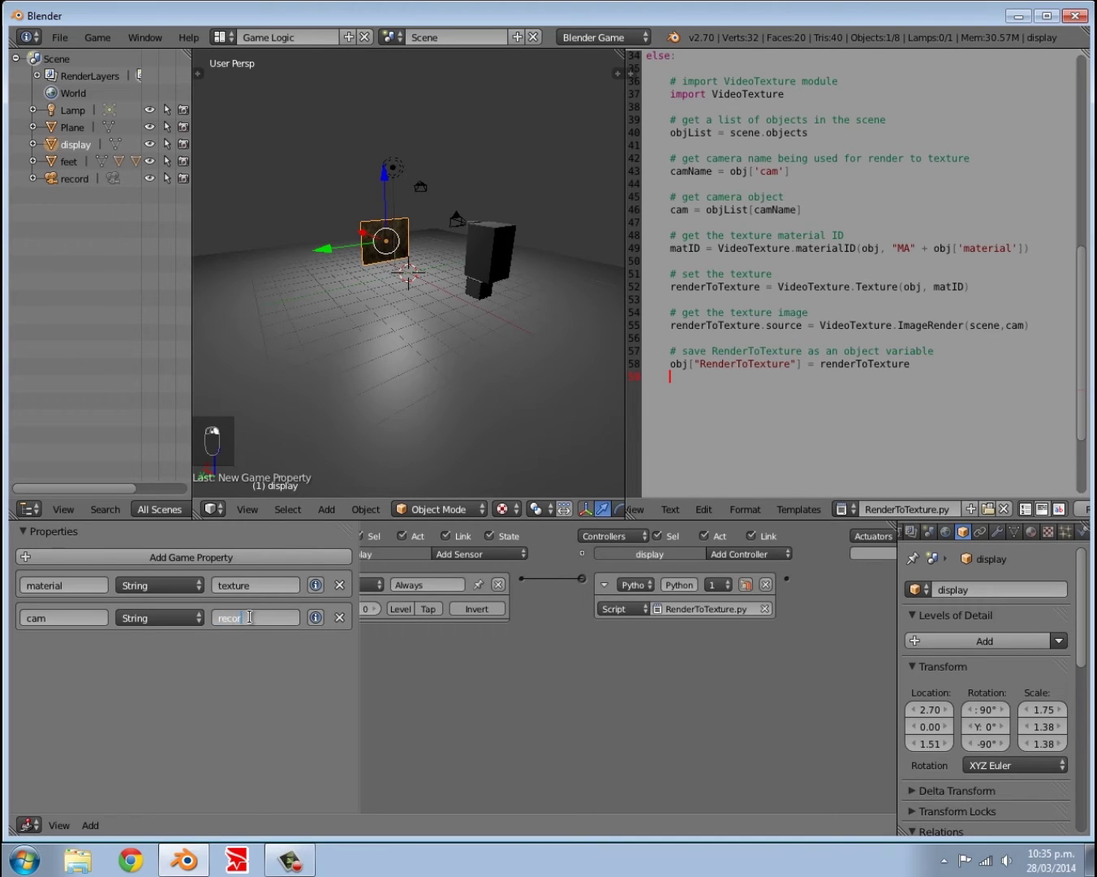
Step: Switch to the scene camera view before starting the game engine
{"action": "key", "text": "KP_0"}
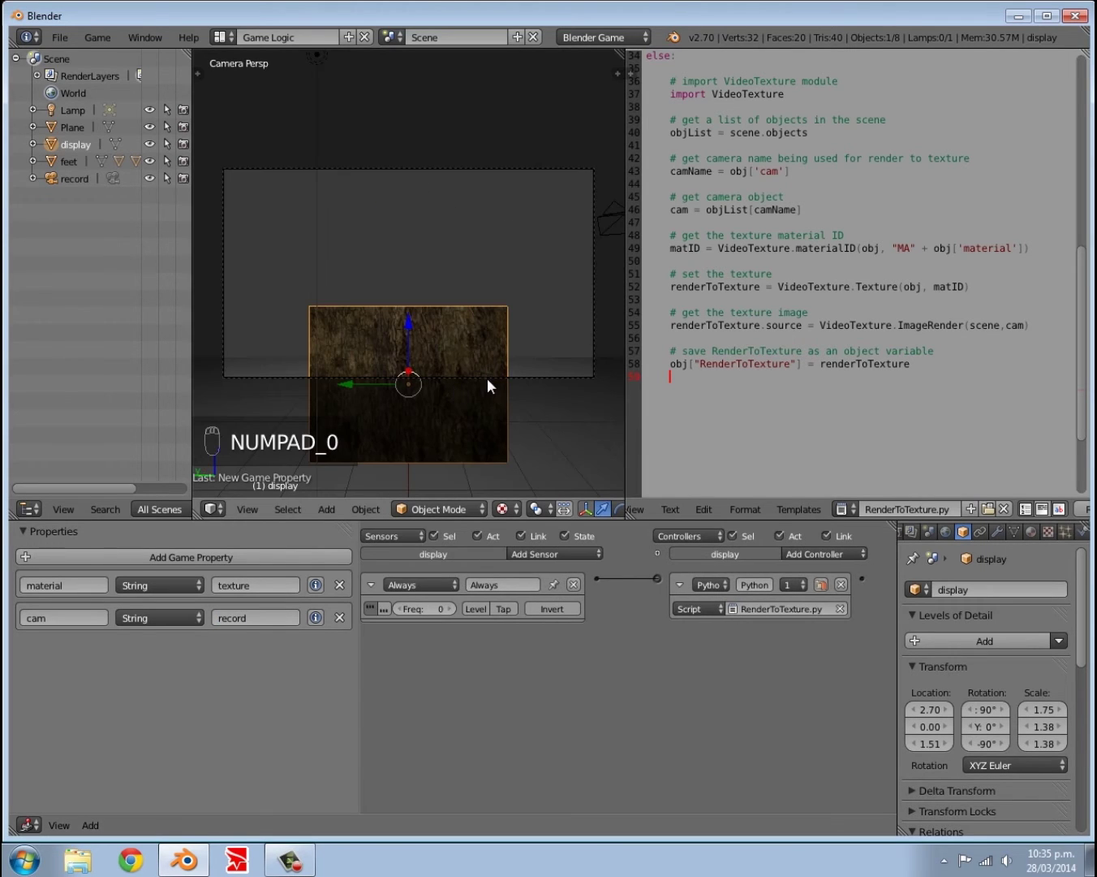
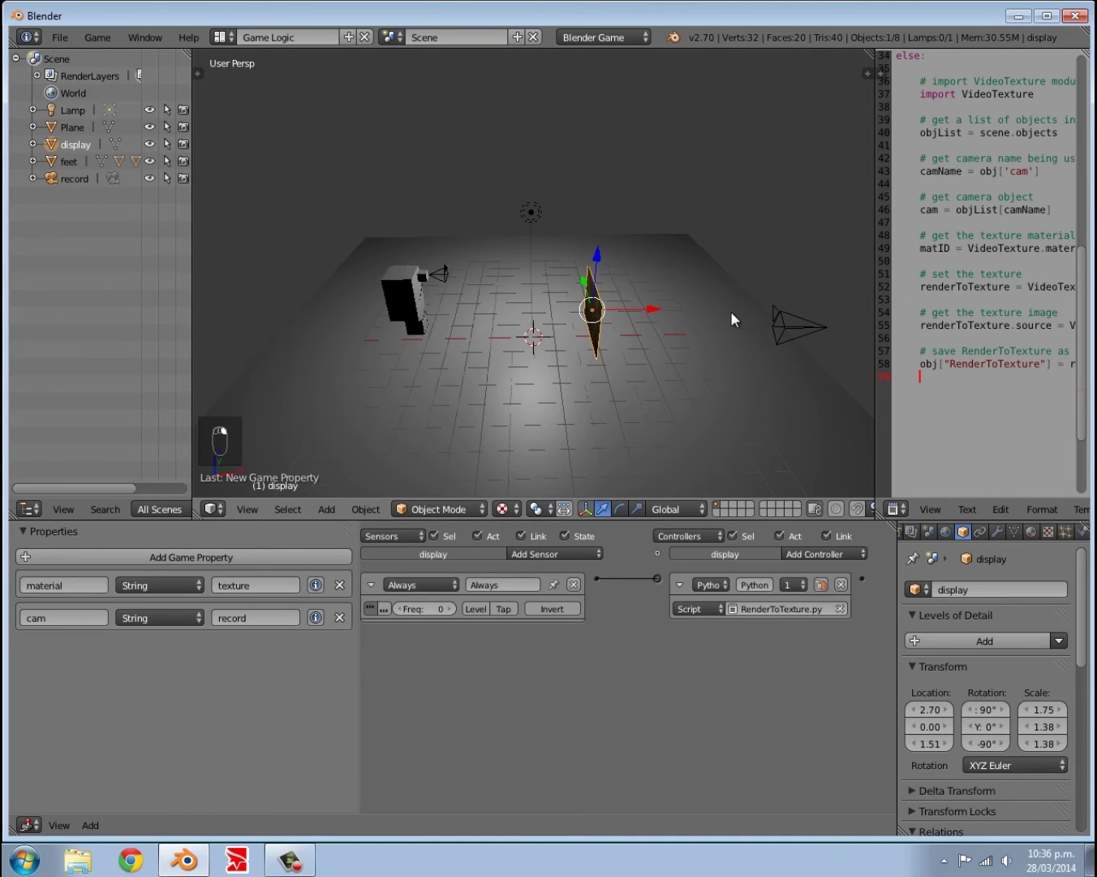
Step: Scale the display panel down and move it in front of the player's head
{"action": "key", "text": "s"}
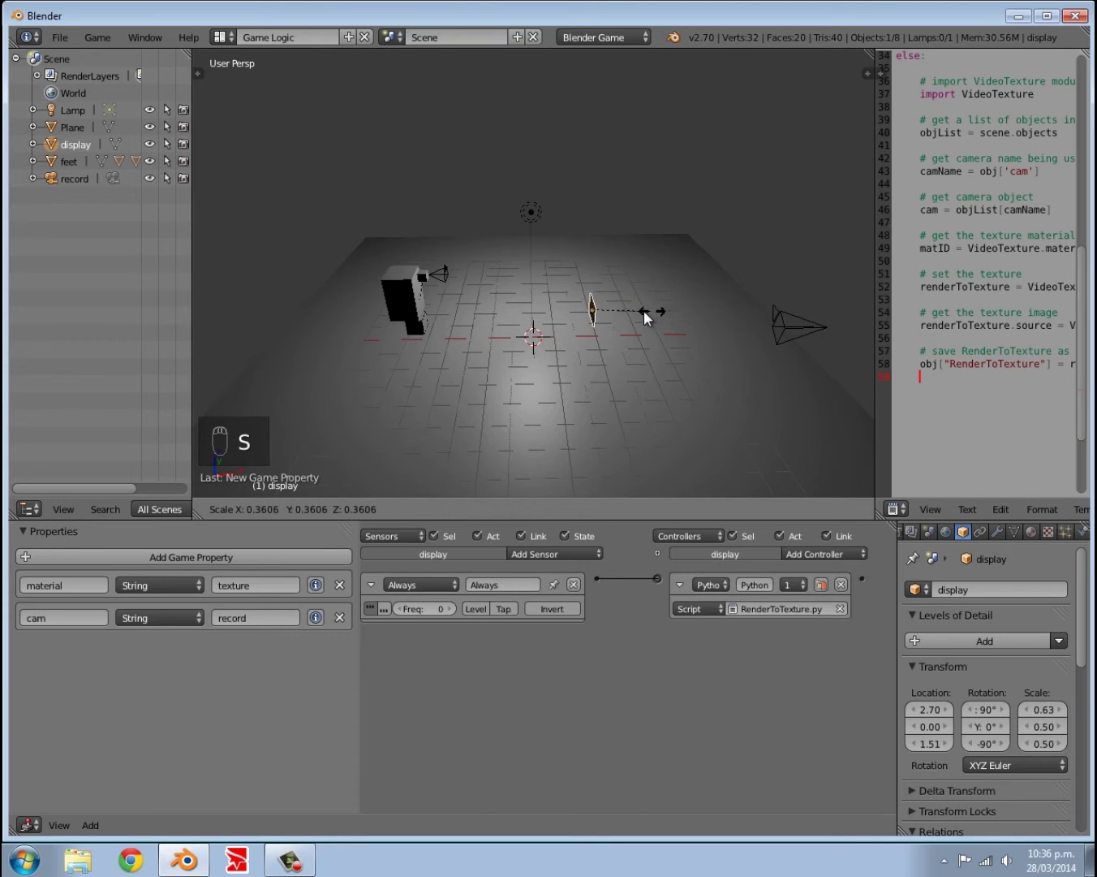
{"action": "left_click_drag", "start_coordinate": [709, 316], "coordinate": [656, 298]}
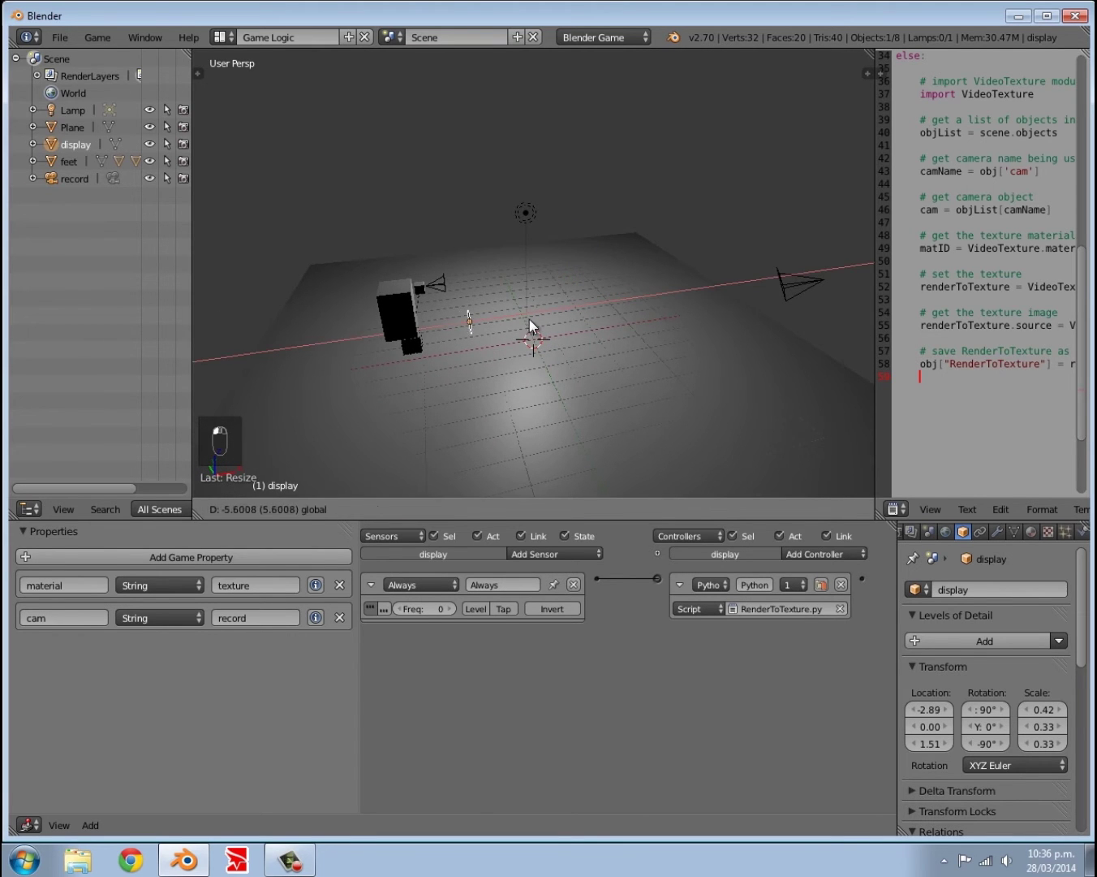
{"action": "key", "text": "g"}
{"action": "left_click_drag", "start_coordinate": [540, 297], "coordinate": [544, 284]}
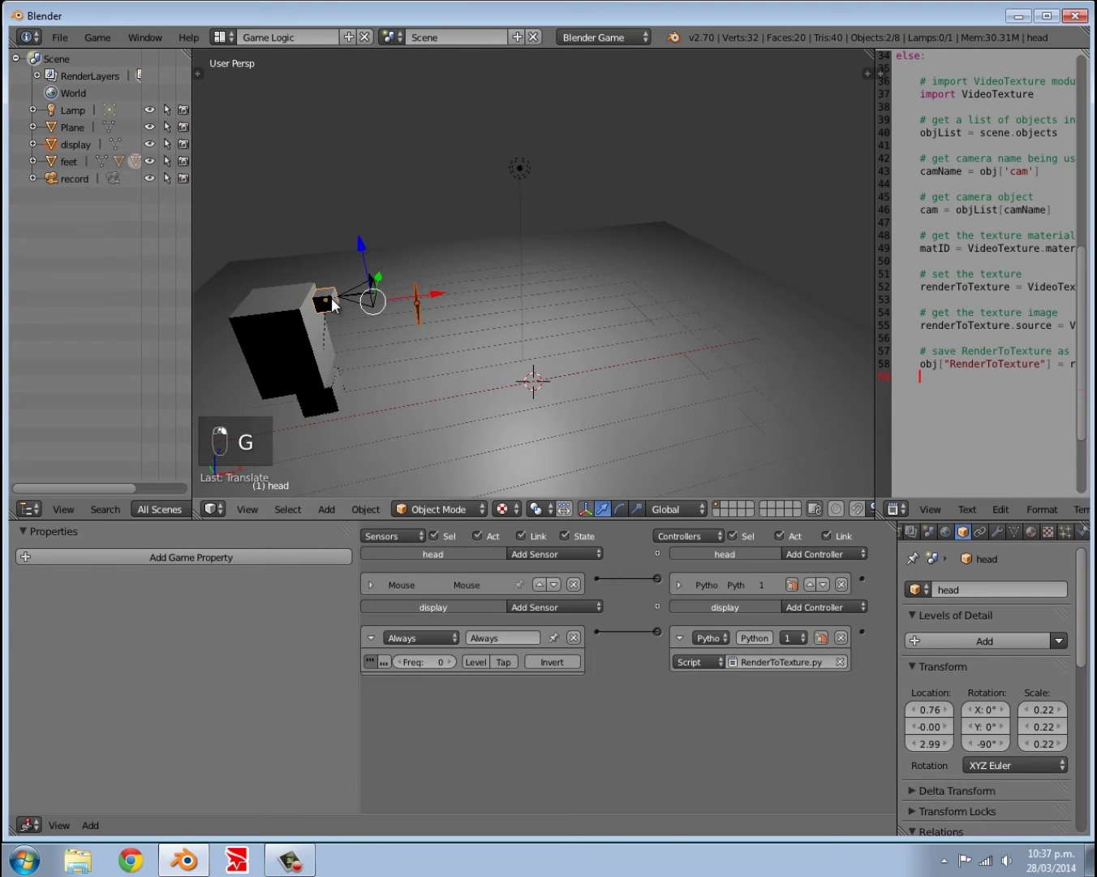
Step: Parent the display to the head and fine-tune its position and size from camera view
{"action": "key", "text": "ctrl+p"}
{"action": "key", "text": "a"}
{"action": "middle_click", "coordinate": [483, 338]}
{"action": "key", "text": "KP_0"}
{"action": "key", "text": "g"}
{"action": "key", "text": "s"}
{"action": "middle_click", "coordinate": [466, 244]}
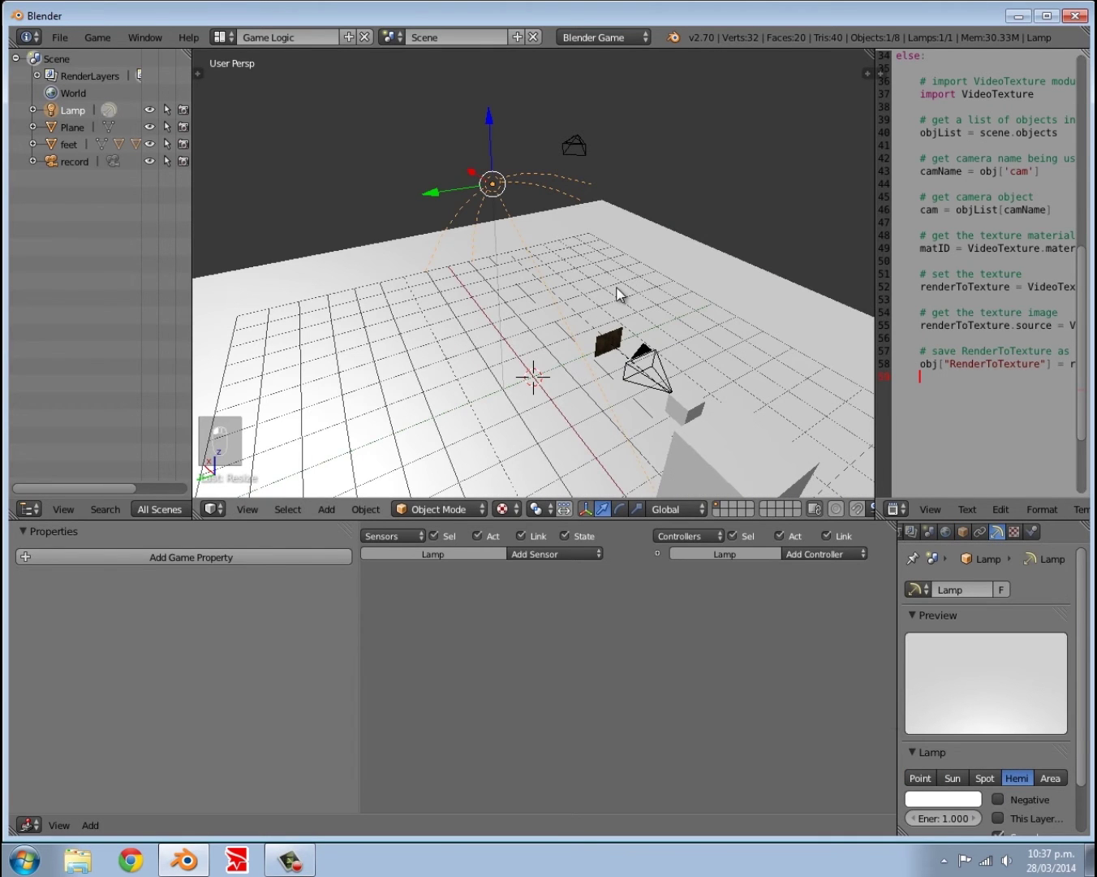
Step: Clear and redo the record camera's rotation so it points forward
{"action": "key", "text": "alt+r"}
{"action": "key", "text": "a"}
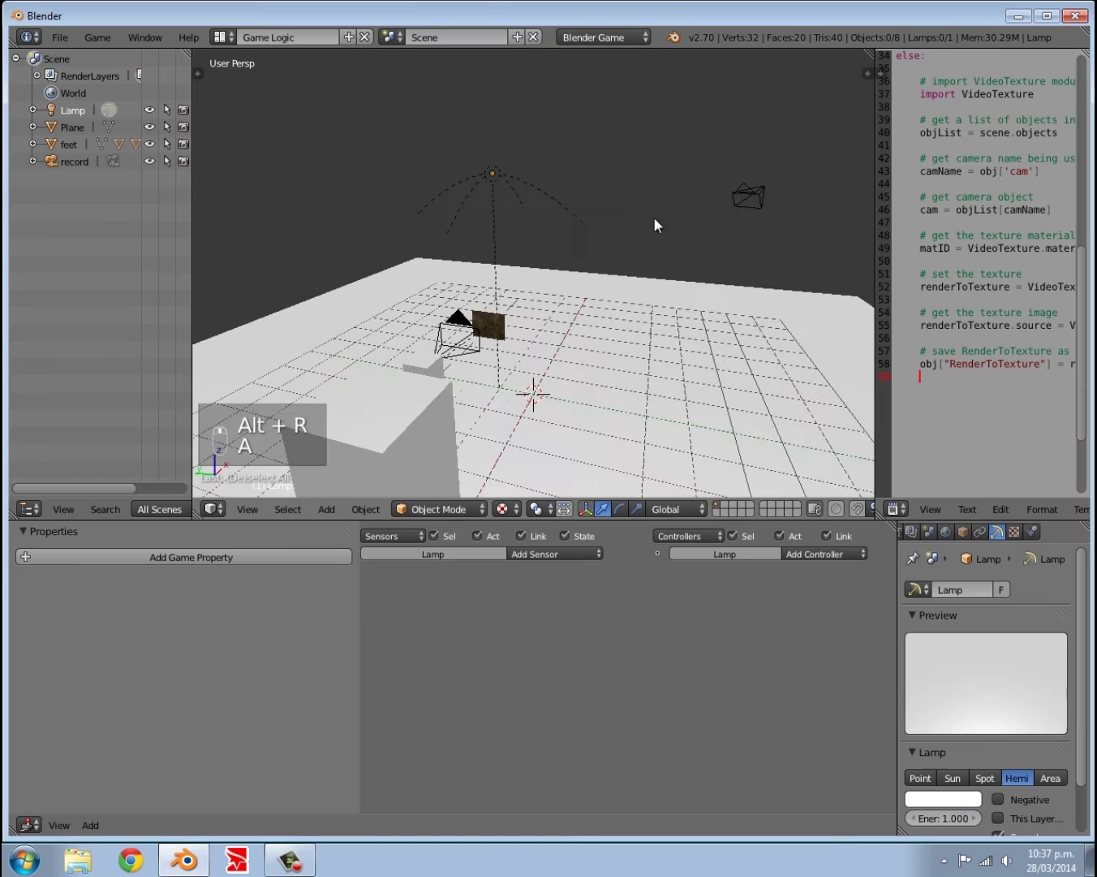
{"action": "left_click_drag", "start_coordinate": [757, 207], "coordinate": [688, 281]}
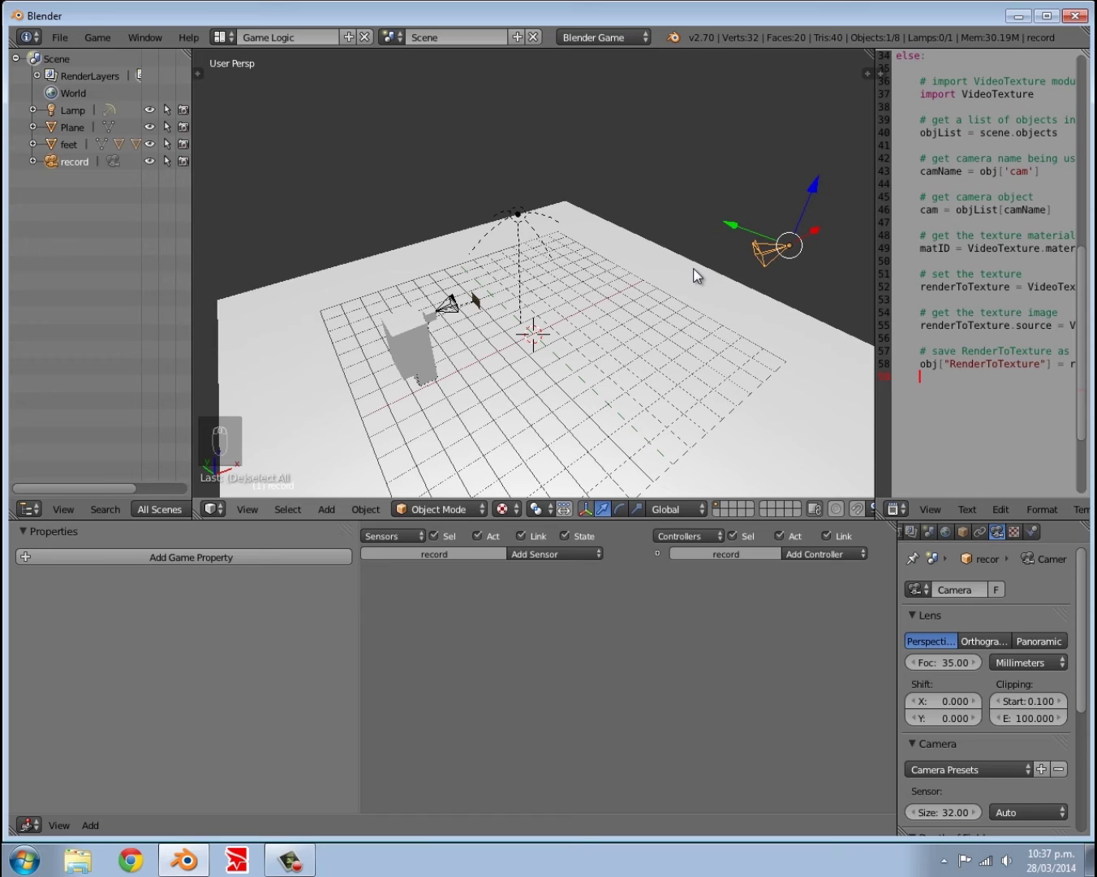
{"action": "key", "text": "alt+r"}
{"action": "key", "text": "r"}
{"action": "key", "text": "r"}
{"action": "key", "text": "ctrl+z"}
{"action": "key", "text": "r"}
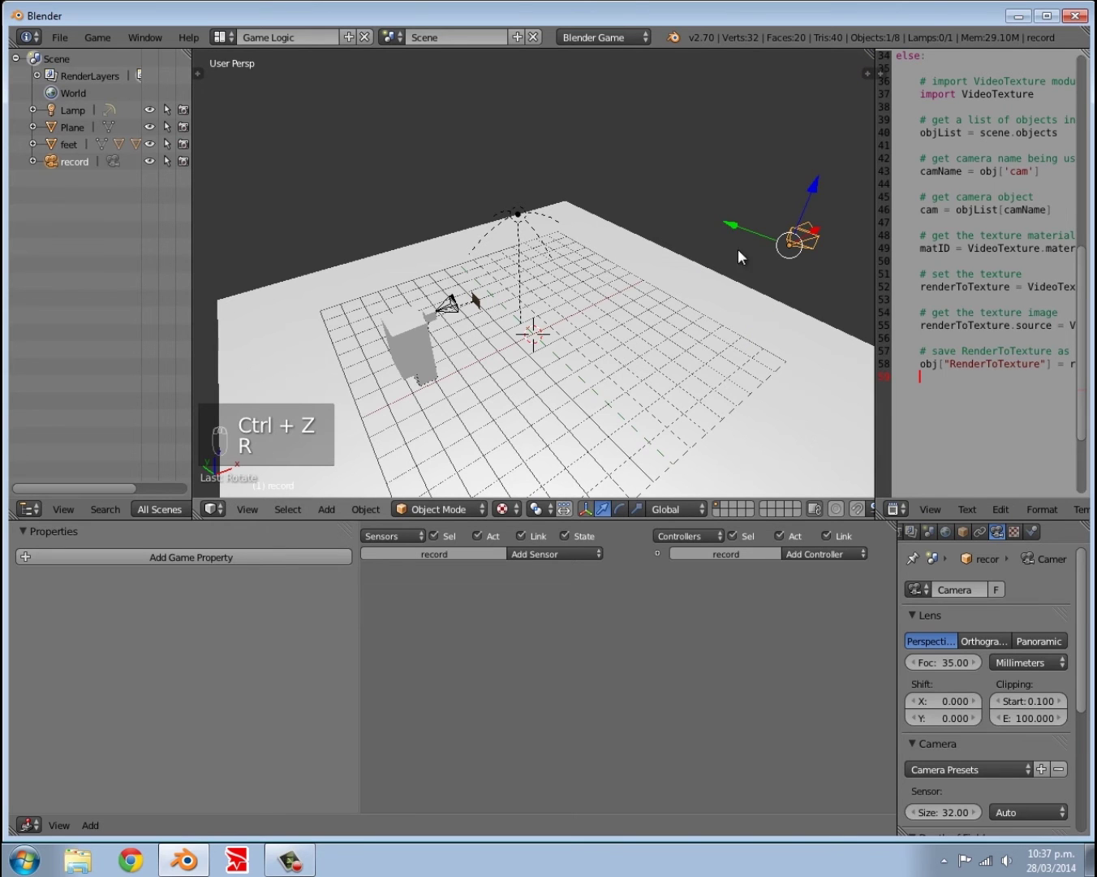
{"action": "middle_click", "coordinate": [765, 259]}
Step: Move the record camera up beside the player's head, checking from several angles
{"action": "key", "text": "g"}
{"action": "key", "text": "g"}
{"action": "middle_click", "coordinate": [538, 274]}
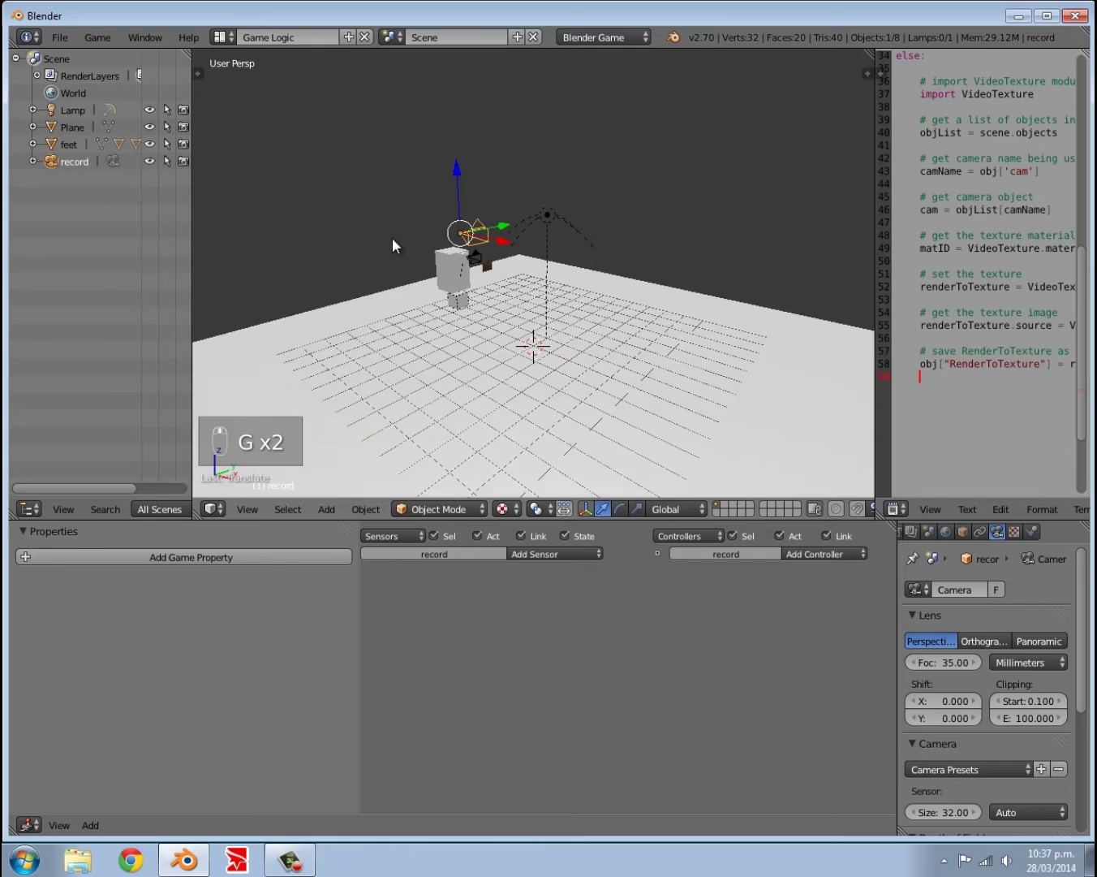
{"action": "key", "text": "g"}
{"action": "key", "text": "g"}
{"action": "left_click_drag", "start_coordinate": [497, 346], "coordinate": [523, 300]}
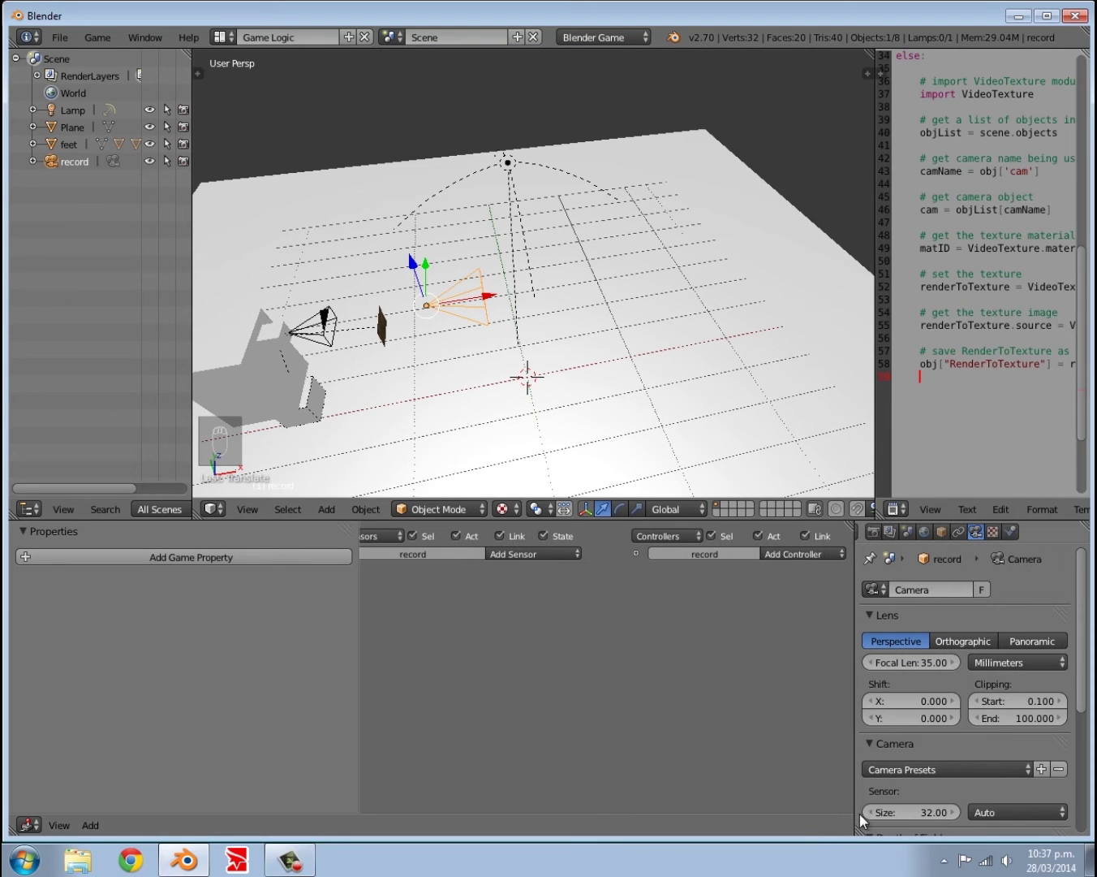
Step: Adjust the record camera's position and raise its focal length from 35 to 75 mm
{"action": "left_click_drag", "start_coordinate": [530, 503], "coordinate": [480, 360]}
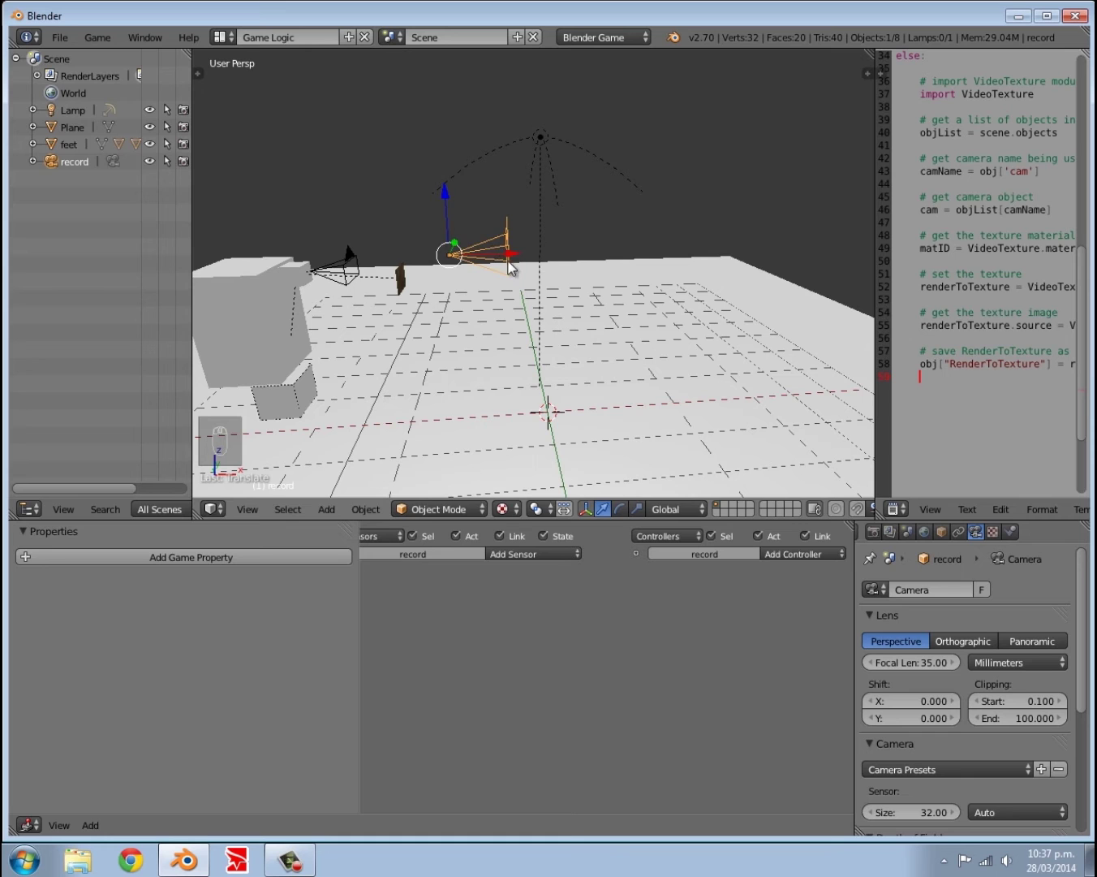
{"action": "key", "text": "g"}
{"action": "key", "text": "g"}
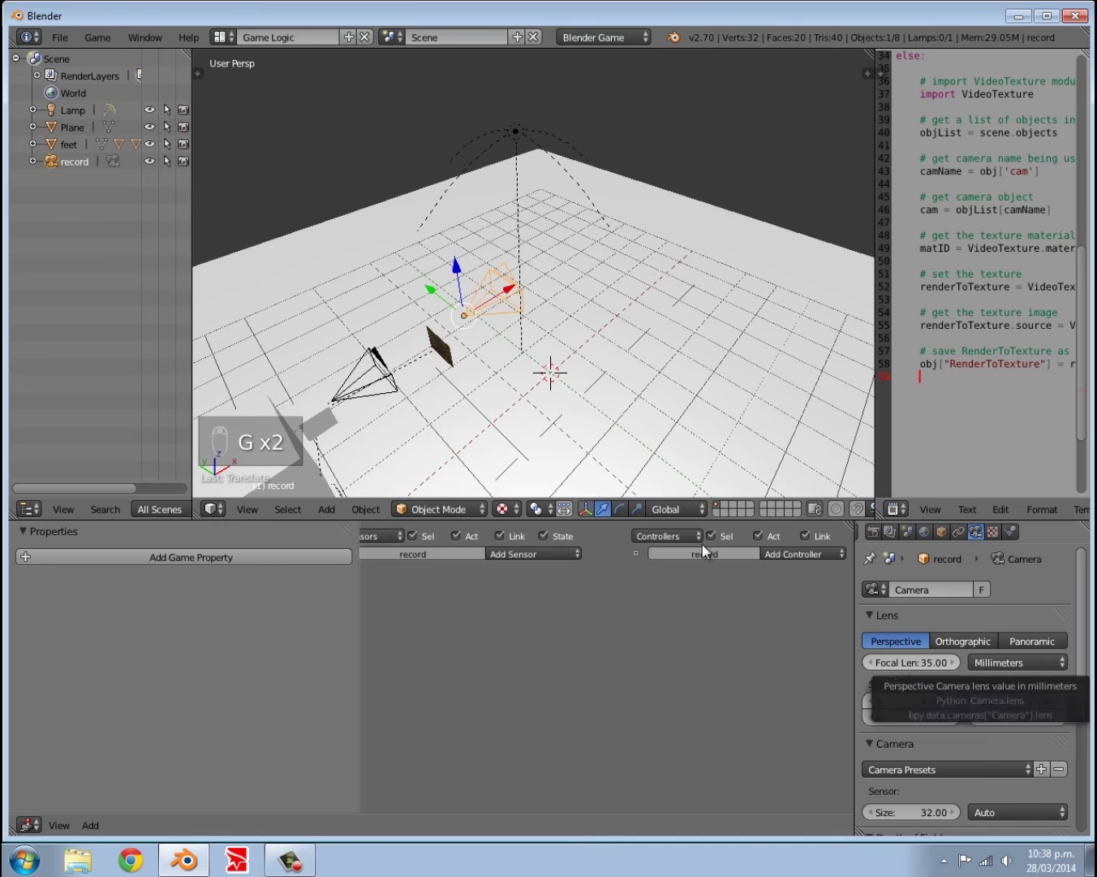
{"action": "middle_click", "coordinate": [550, 312]}
{"action": "left_click_drag", "start_coordinate": [969, 696], "coordinate": [920, 665]}
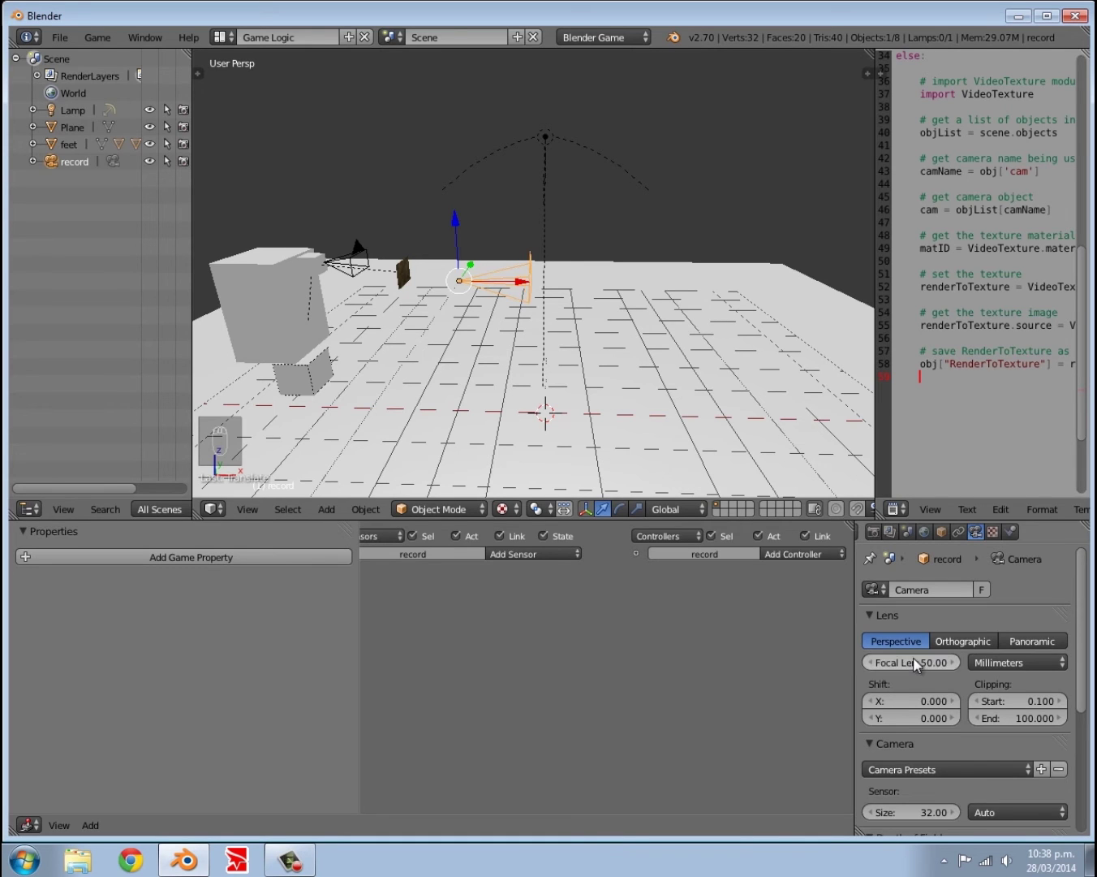
{"action": "left_click_drag", "start_coordinate": [590, 331], "coordinate": [403, 392]}
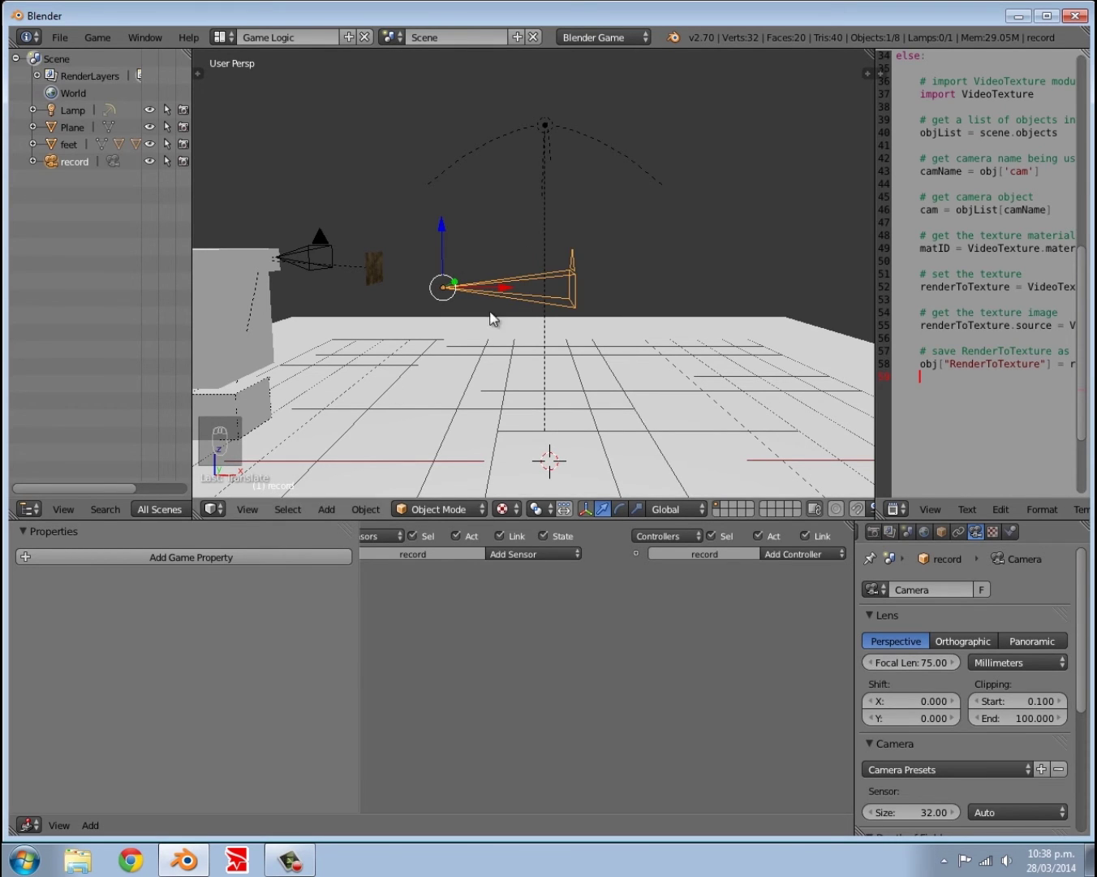
Step: Inspect the zoomed camera setup from several angles and nudge its placement
{"action": "left_click_drag", "start_coordinate": [455, 279], "coordinate": [527, 310]}
{"action": "key", "text": "a"}
{"action": "middle_click", "coordinate": [548, 348]}
{"action": "left_click_drag", "start_coordinate": [532, 350], "coordinate": [539, 381]}
{"action": "middle_click", "coordinate": [479, 363]}
{"action": "left_click_drag", "start_coordinate": [429, 354], "coordinate": [531, 356]}
{"action": "key", "text": "g"}
{"action": "middle_click", "coordinate": [531, 355]}
Step: Add a Suzanne monkey mesh and move and rotate it far away from the player
{"action": "left_click_drag", "start_coordinate": [556, 377], "coordinate": [615, 390]}
{"action": "key", "text": "shift+a"}
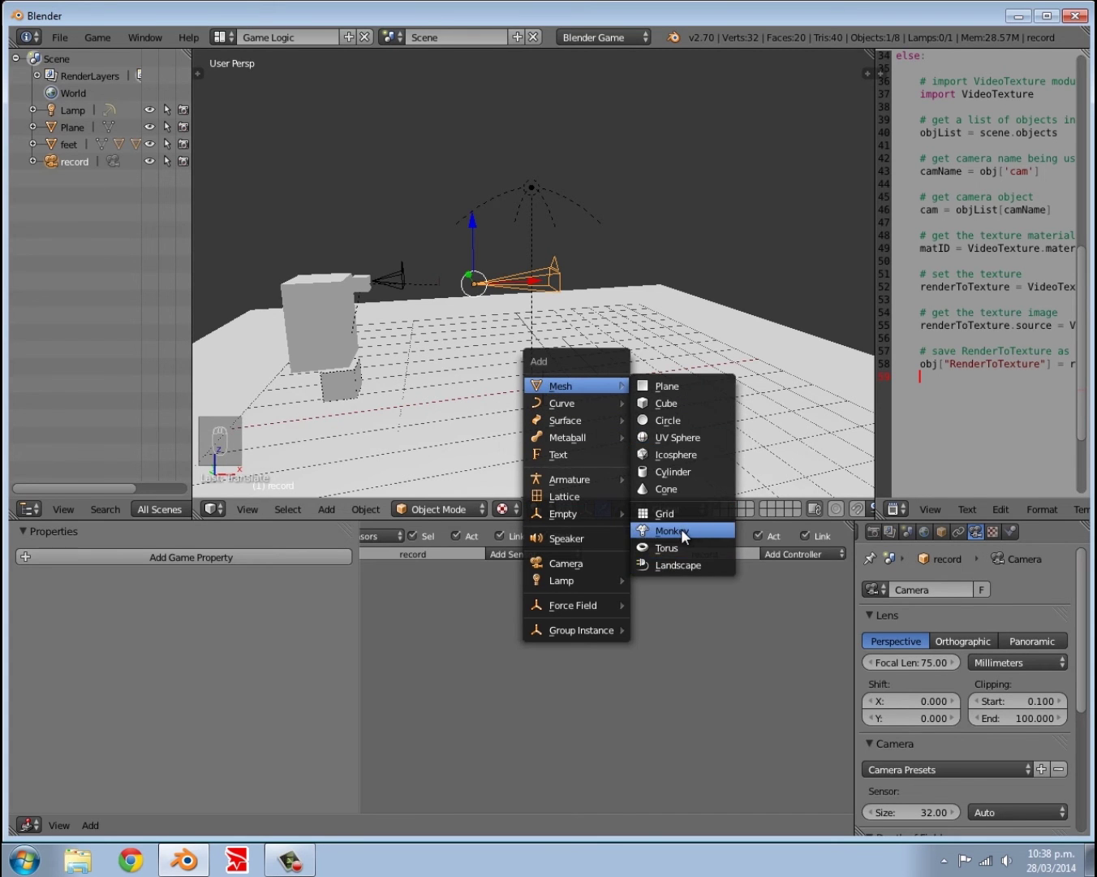
{"action": "middle_click", "coordinate": [613, 352]}
{"action": "middle_click", "coordinate": [607, 359]}
{"action": "key", "text": "g"}
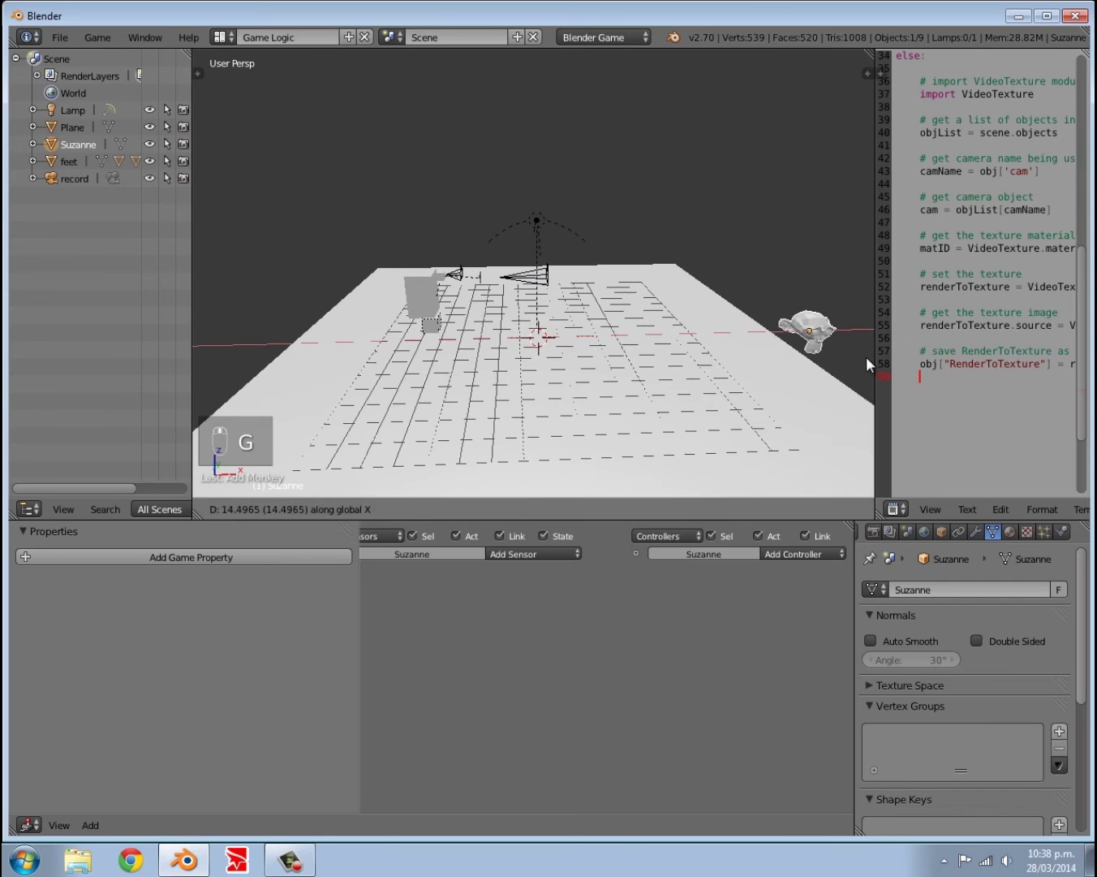
{"action": "key", "text": "g"}
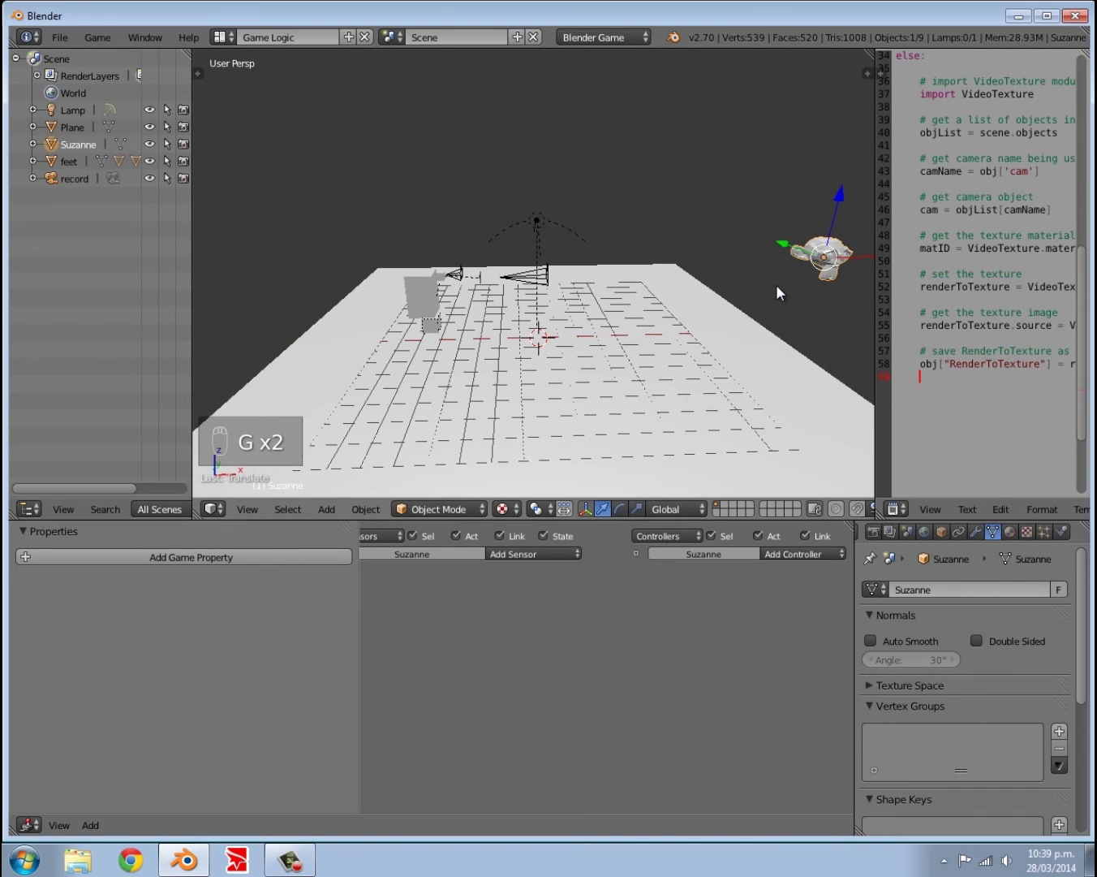
{"action": "key", "text": "KP_0"}
{"action": "key", "text": "g"}
{"action": "key", "text": "r"}
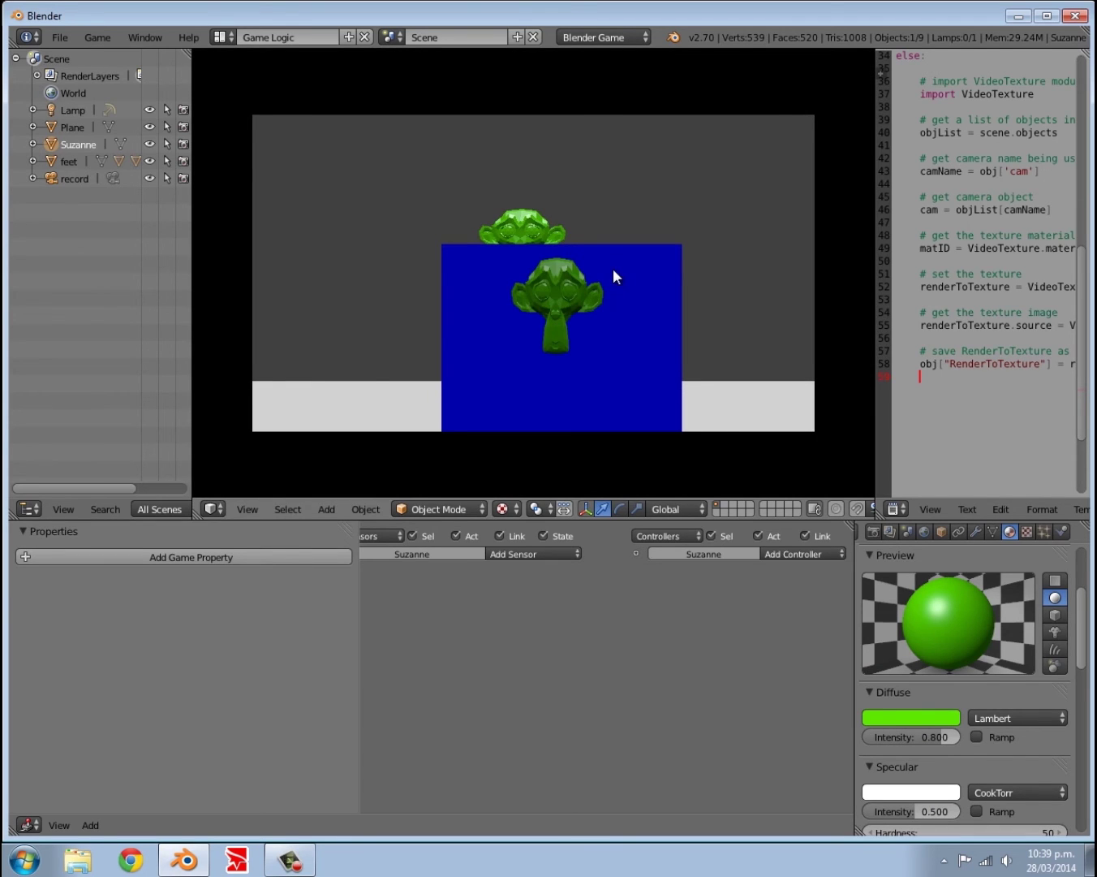
Step: Give the monkey a bright green diffuse material and run the game to see it on the display
{"action": "key", "text": "p"}
{"action": "key", "text": "s"}
{"action": "left_click_drag", "start_coordinate": [742, 294], "coordinate": [663, 283]}
{"action": "key", "text": "p"}
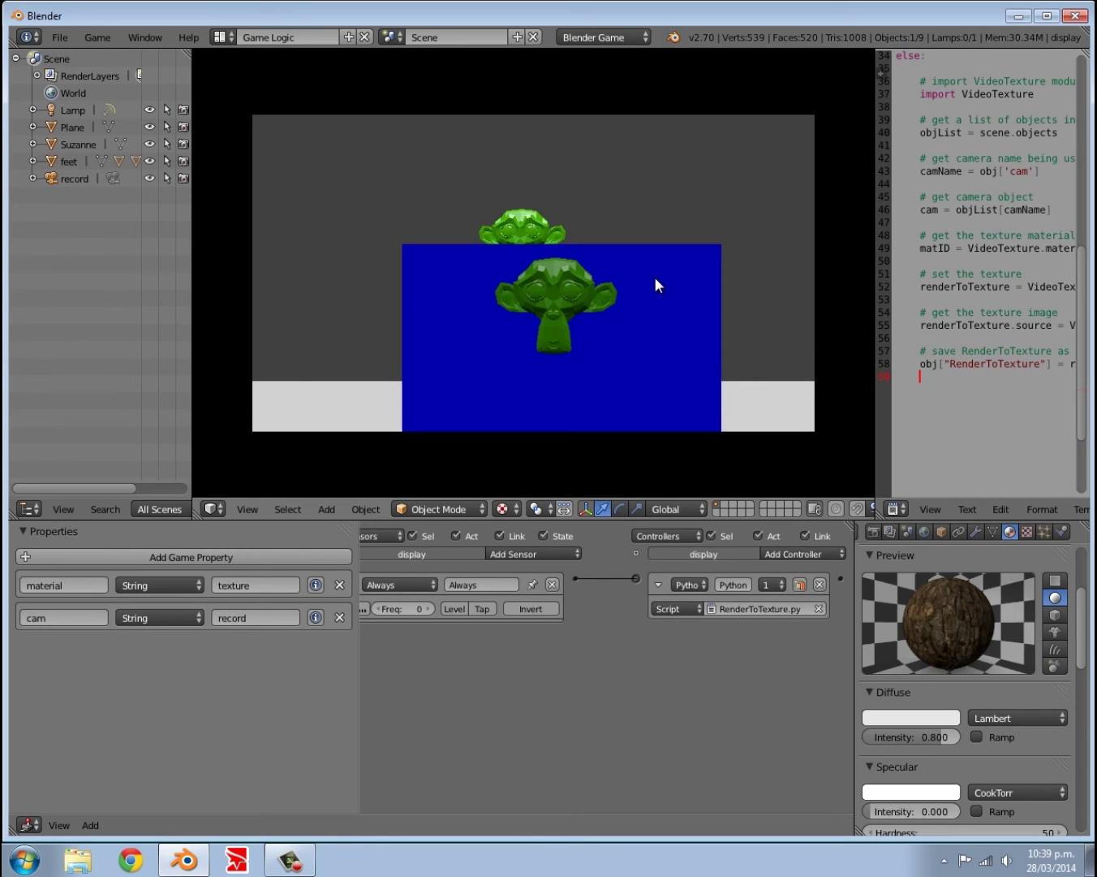
Step: Parent the record camera to the player's head with Ctrl+P
{"action": "key", "text": "a"}
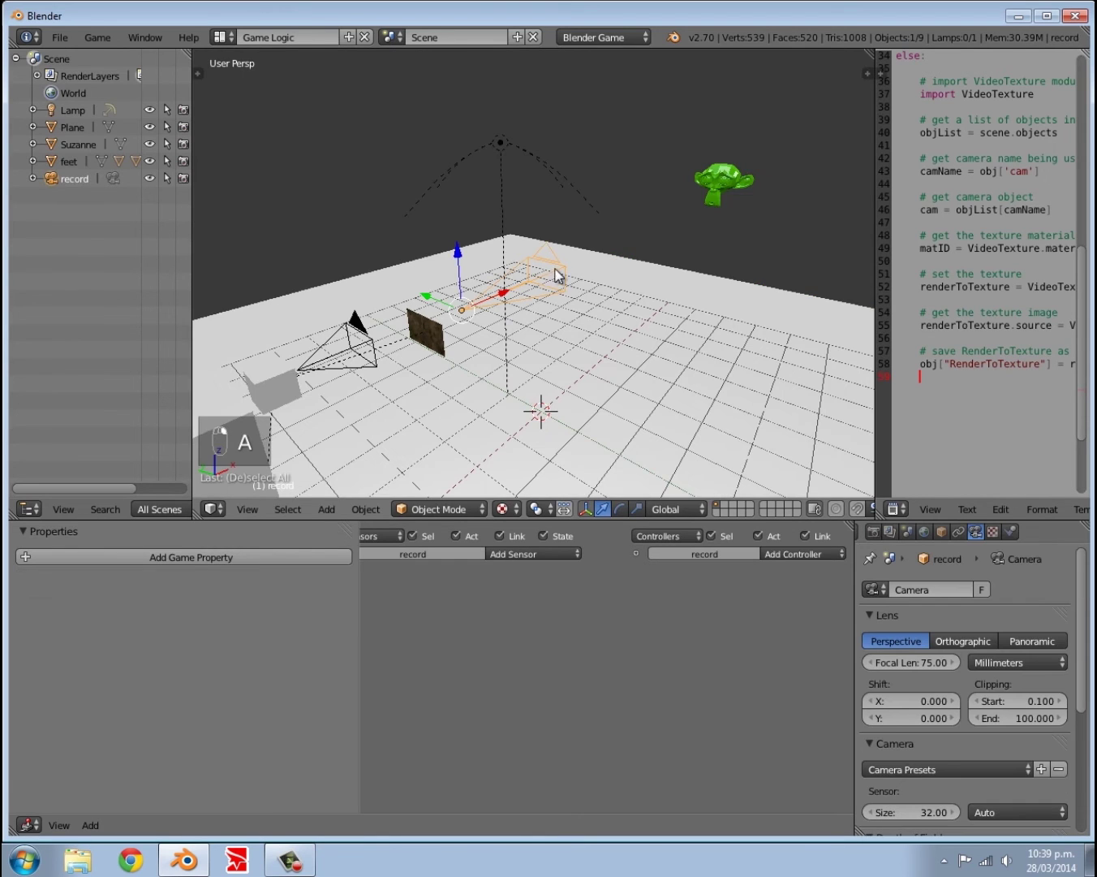
{"action": "left_click_drag", "start_coordinate": [518, 283], "coordinate": [580, 292]}
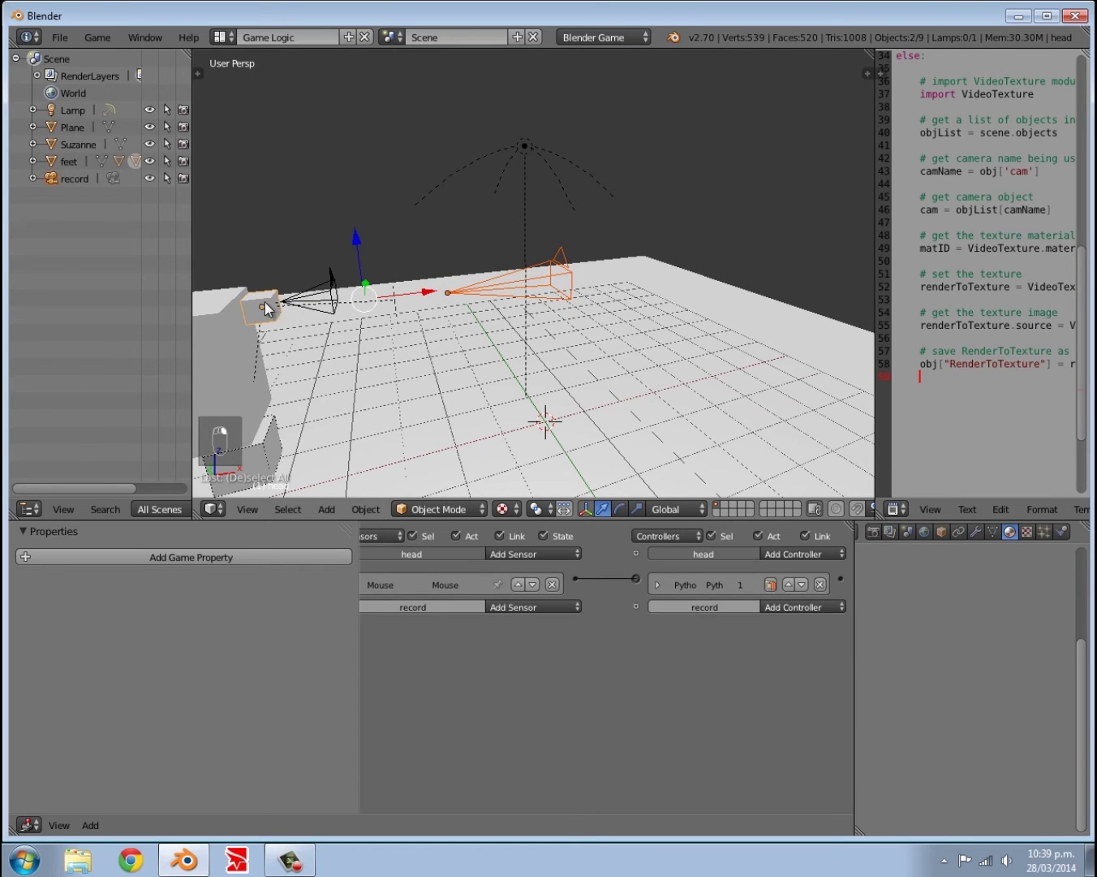
{"action": "key", "text": "ctrl+p"}
{"action": "key", "text": "a"}
Step: Raise the record camera's focal length to 100 mm and check the view through it
{"action": "left_click_drag", "start_coordinate": [437, 323], "coordinate": [556, 328]}
{"action": "left_click_drag", "start_coordinate": [559, 278], "coordinate": [834, 715]}
{"action": "key", "text": "0"}
{"action": "left_click_drag", "start_coordinate": [567, 344], "coordinate": [563, 348]}
{"action": "key", "text": "KP_0"}
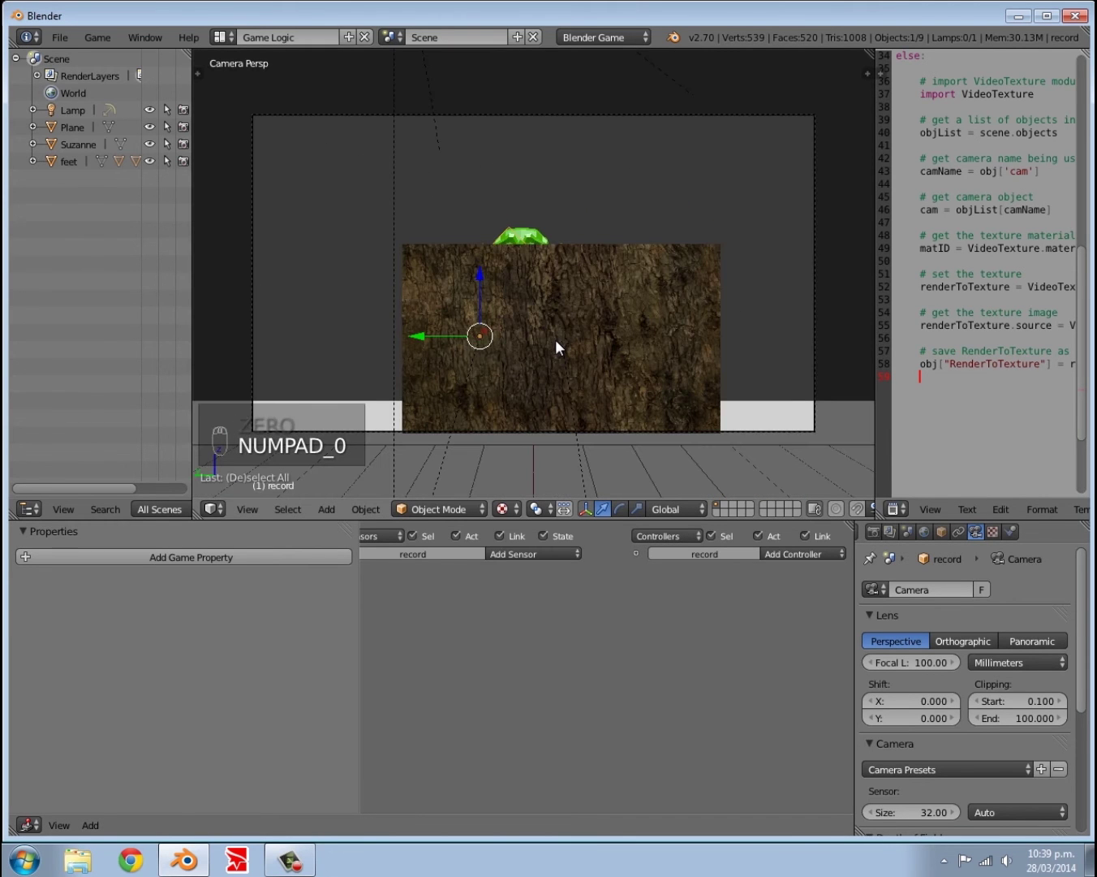
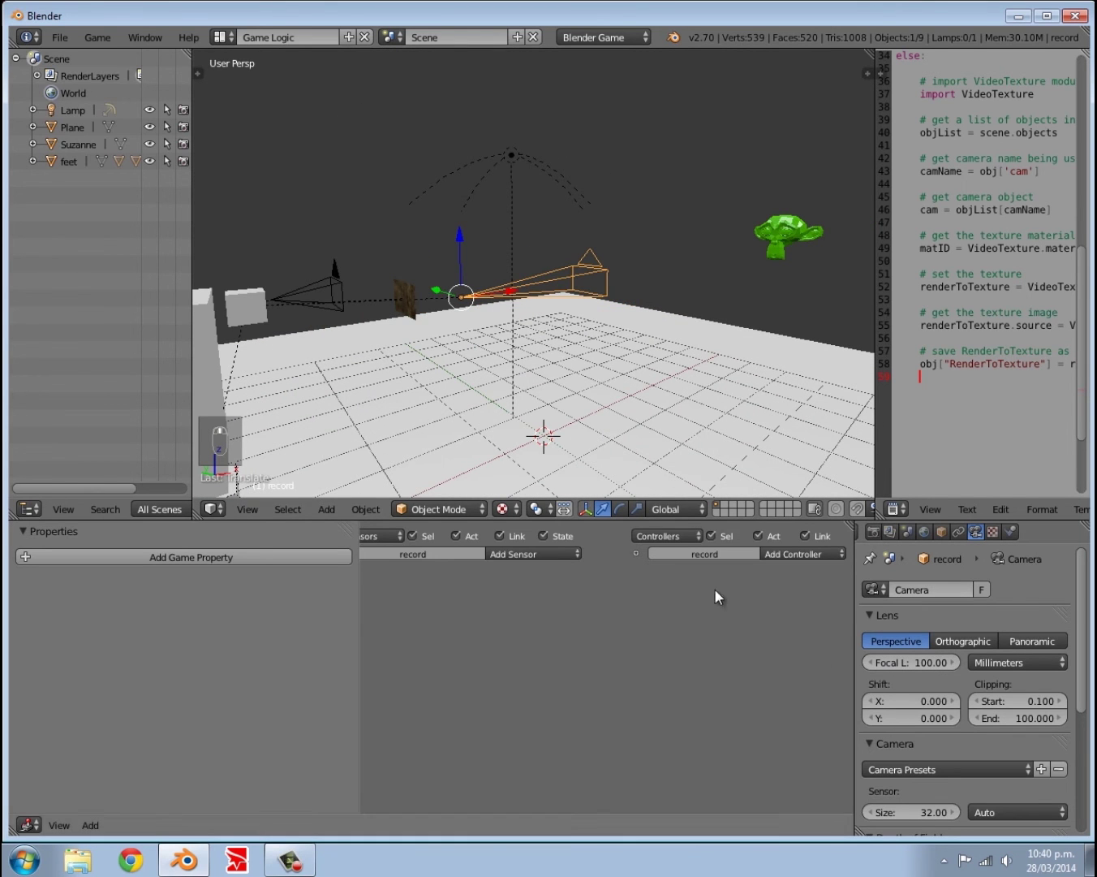
Step: Orbit the view to check the camera, the display and the distant green monkey
{"action": "left_click_drag", "start_coordinate": [559, 390], "coordinate": [578, 399]}
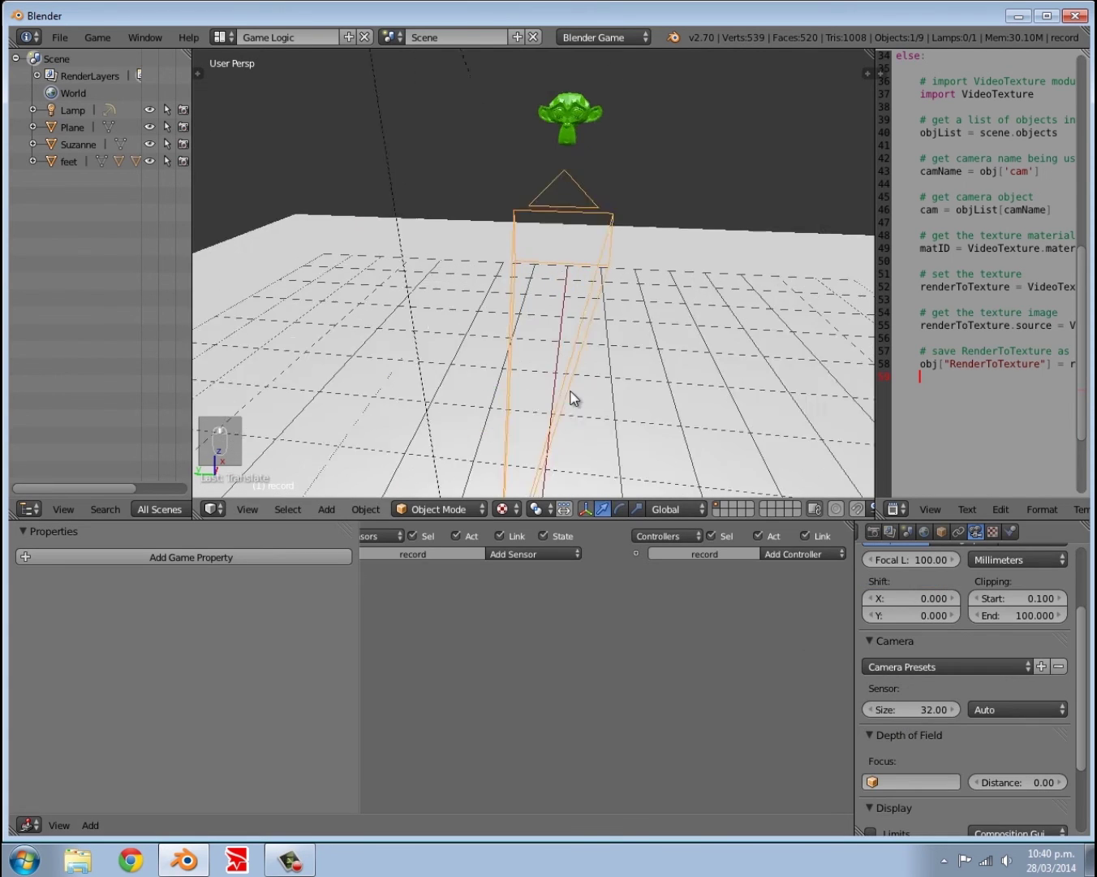
{"action": "left_click_drag", "start_coordinate": [504, 424], "coordinate": [564, 390]}
{"action": "left_click_drag", "start_coordinate": [564, 397], "coordinate": [603, 313]}
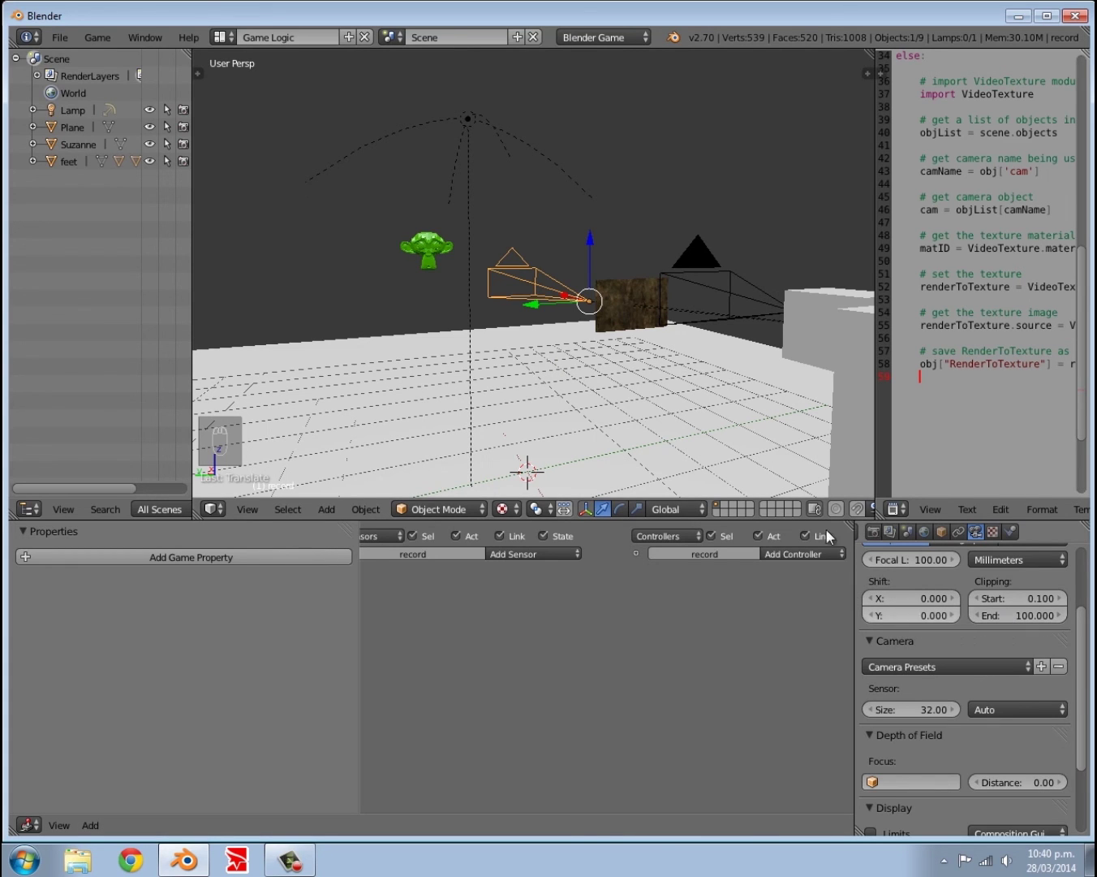
{"action": "left_click_drag", "start_coordinate": [372, 311], "coordinate": [538, 280]}
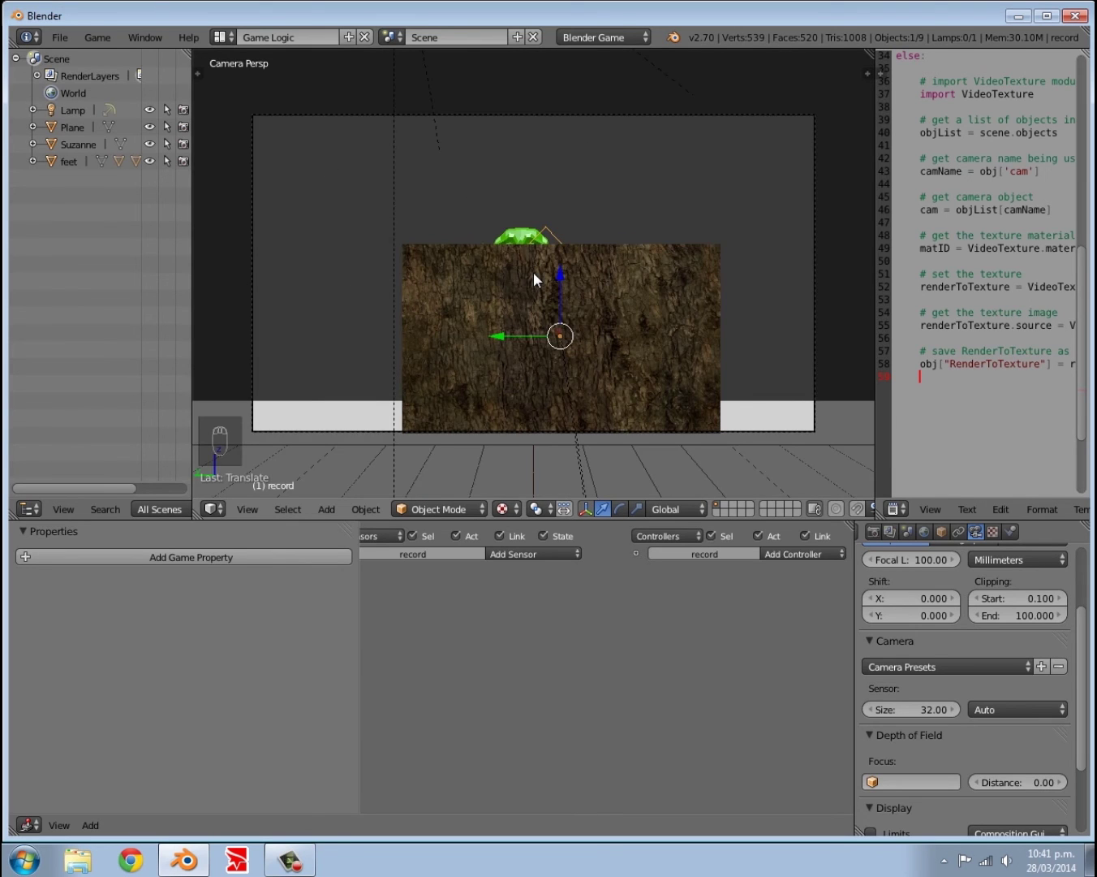